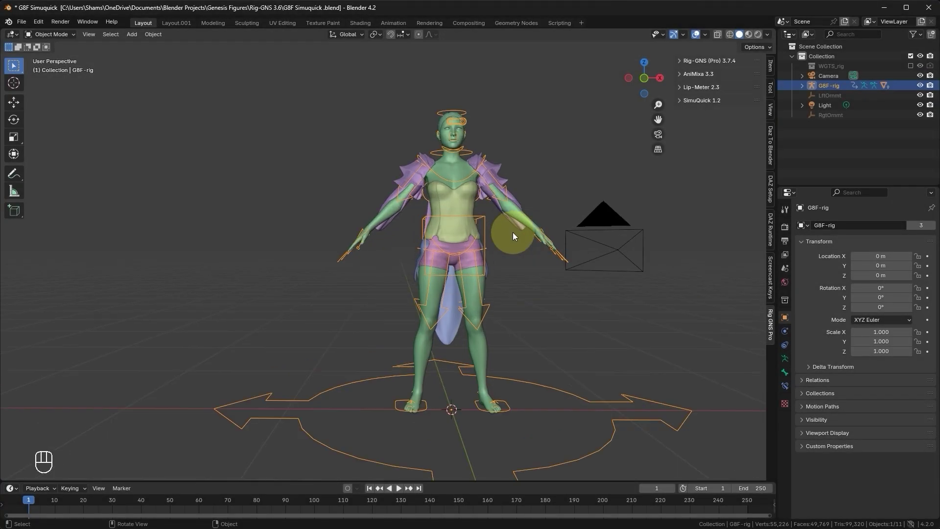
# - Expand the Rig-GNS (Pro) tools, collapse them, then expand the SimuQuick 1.2 panel
pyautogui.click(515, 235)
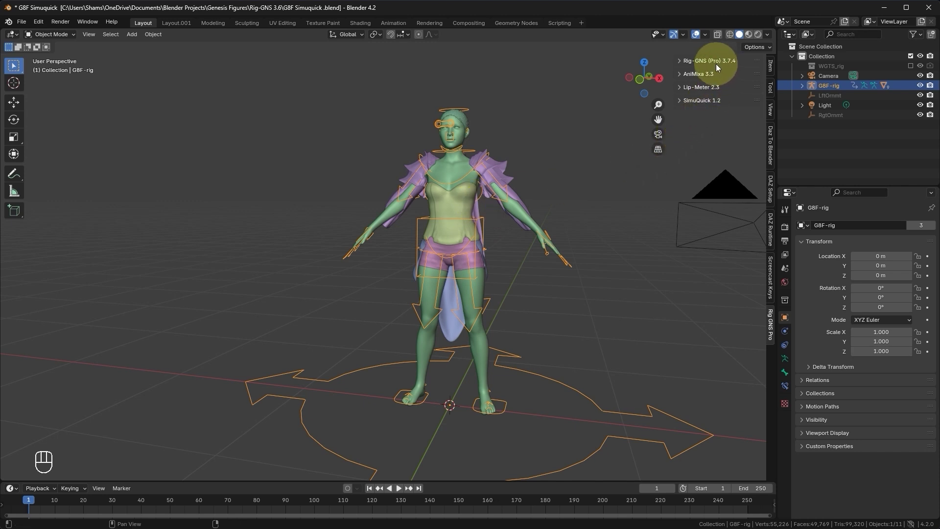
pyautogui.click(711, 67)
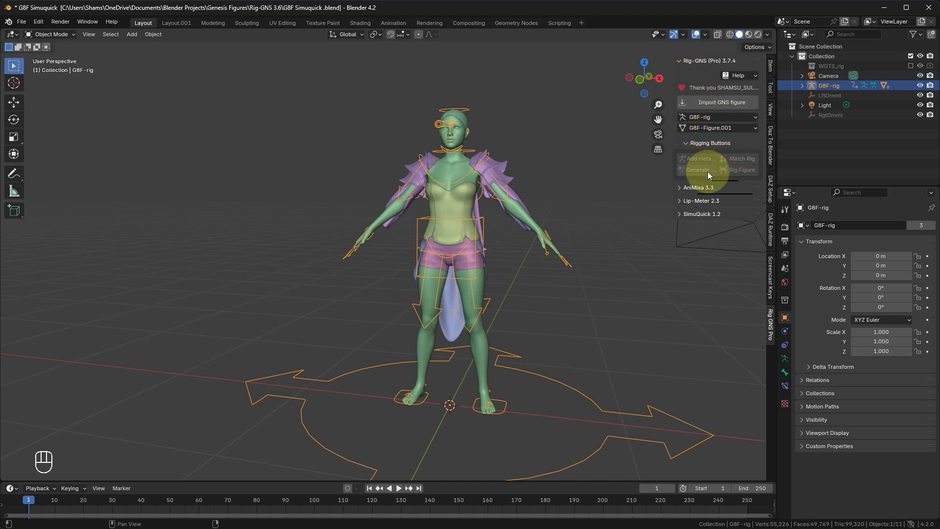
pyautogui.click(694, 63)
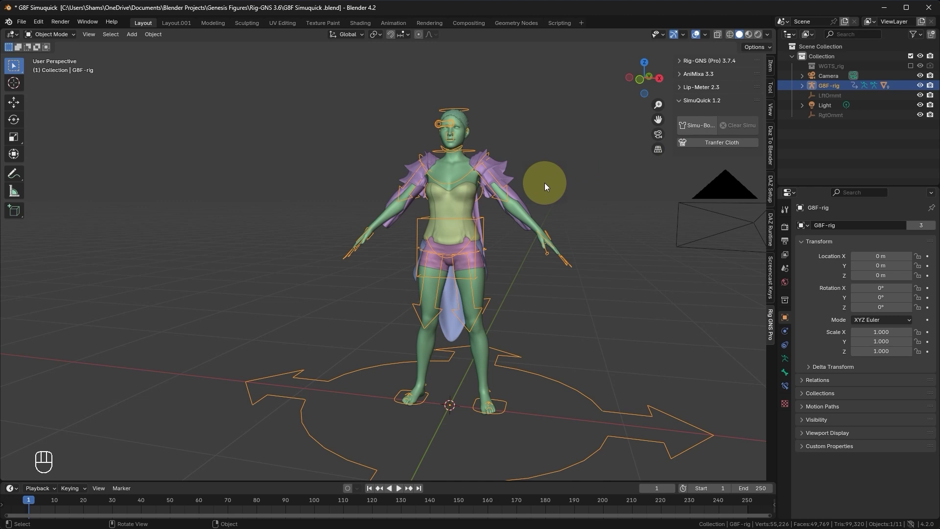
pyautogui.click(548, 183)
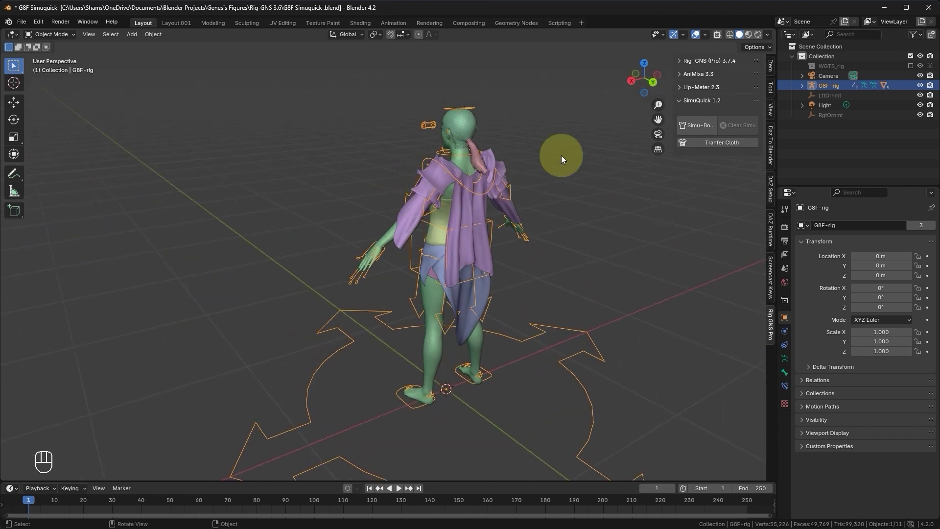
# - Browse the Mixamo Animation folder for a dance clip via AniMixa's Import Mixamo
pyautogui.click(715, 77)
pyautogui.moveTo(708, 94); pyautogui.dragTo(706, 106)
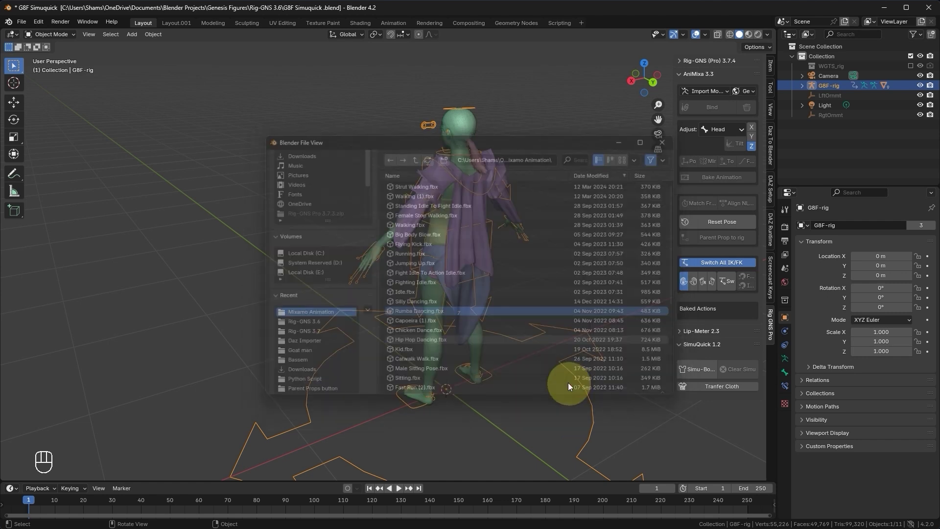
# - Import Rumba Dancing.fbx onto the rig and play it, watching the dance from behind and the side
pyautogui.moveTo(435, 192); pyautogui.dragTo(509, 182)
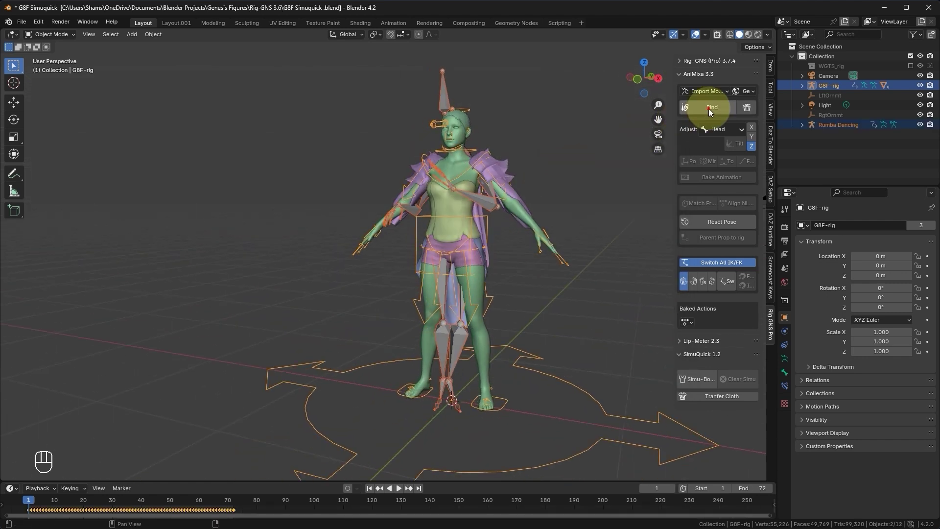
pyautogui.press('space')
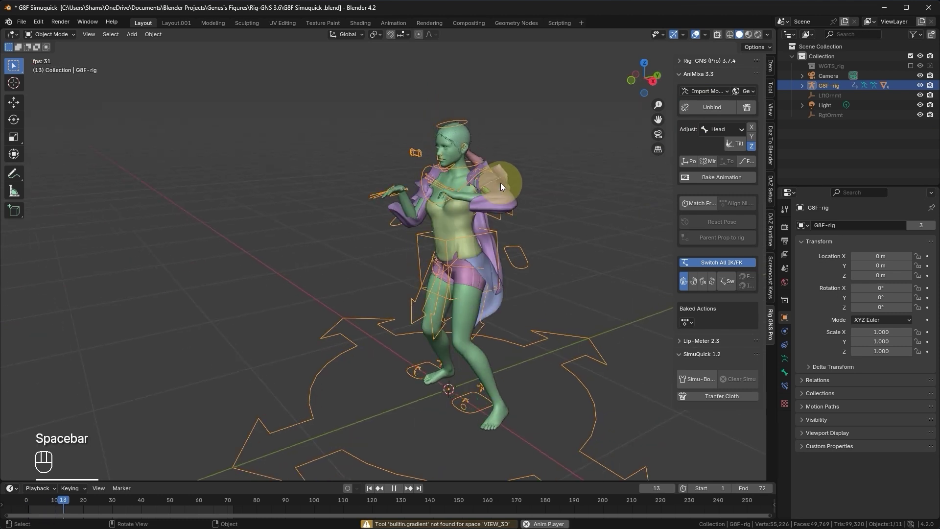
pyautogui.moveTo(513, 183); pyautogui.dragTo(448, 190)
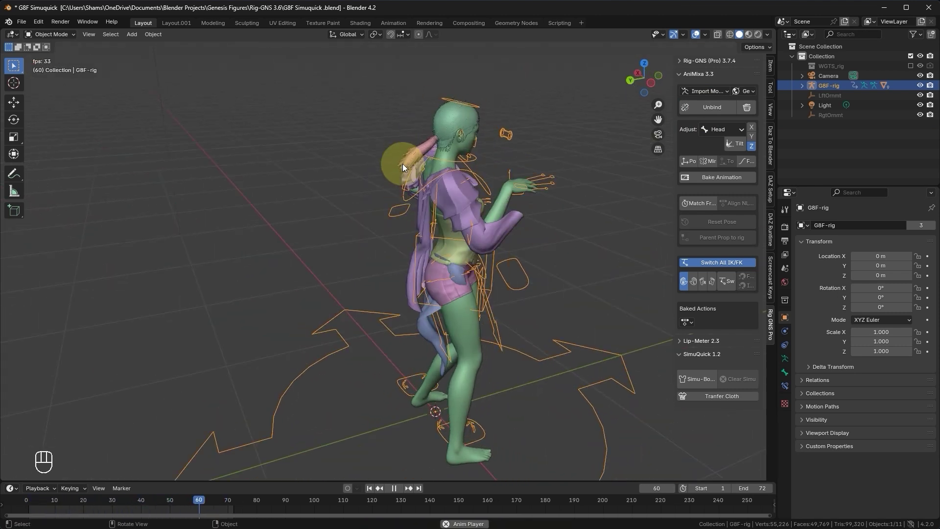
pyautogui.middleClick(434, 290)
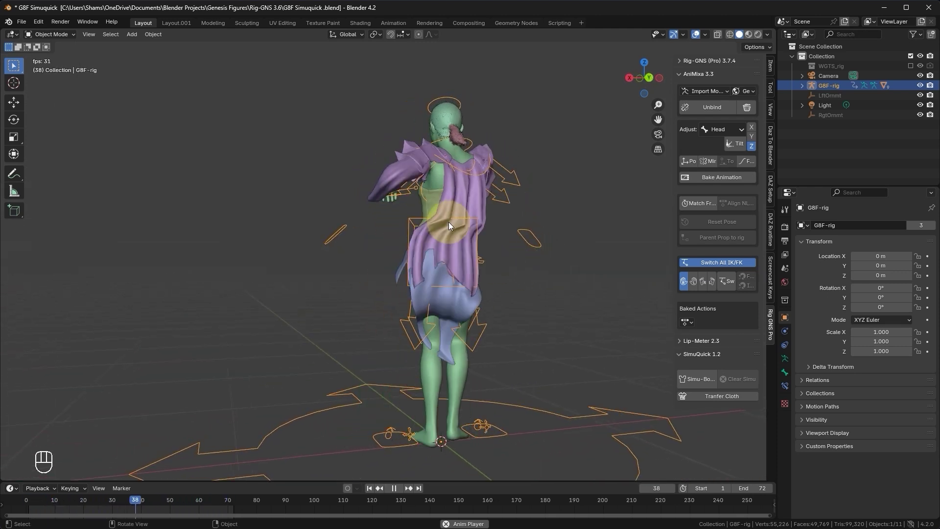
pyautogui.middleClick(444, 231)
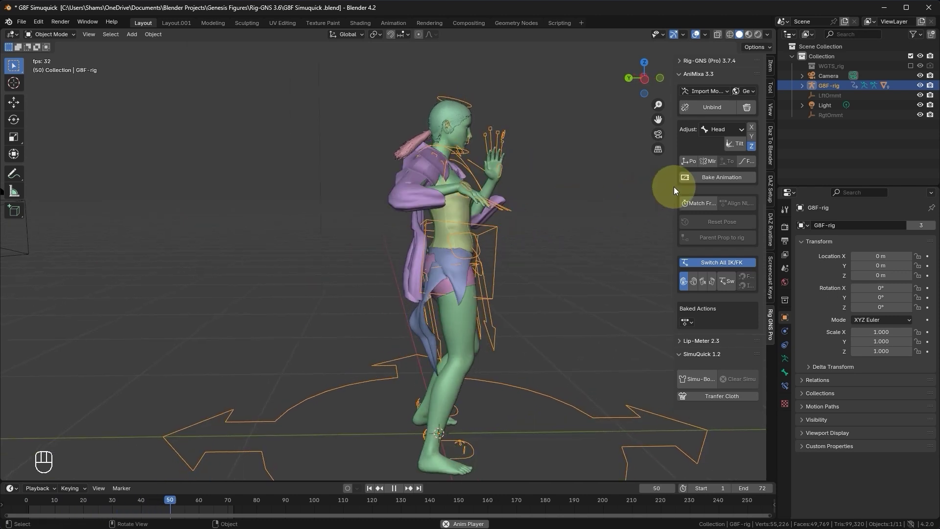
# - Delete the baked GBF-Rumba action, reset the pose to T-pose and return to the SimuQuick panel
pyautogui.moveTo(712, 179); pyautogui.dragTo(682, 239)
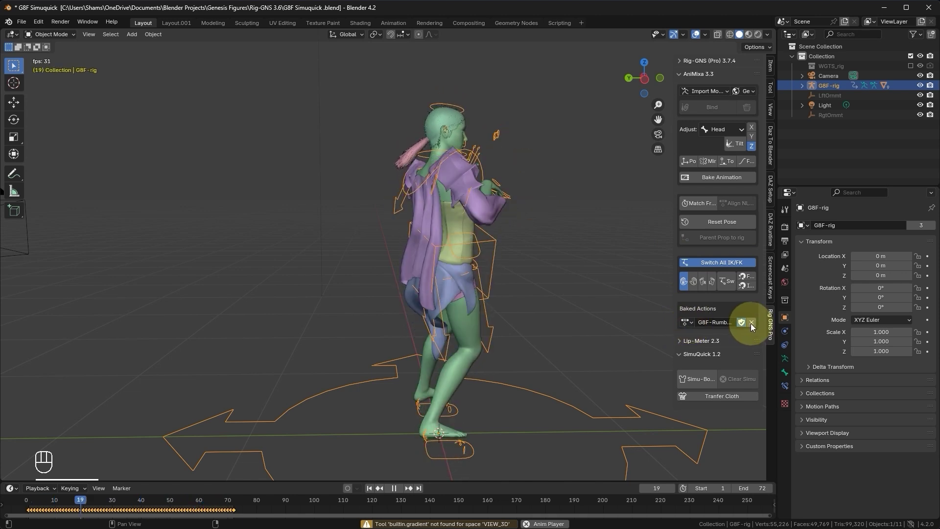
pyautogui.click(757, 325)
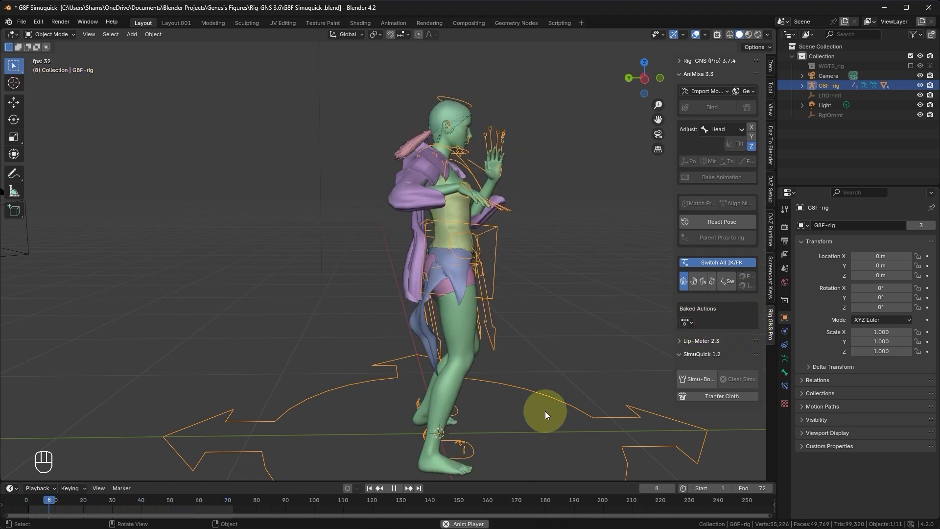
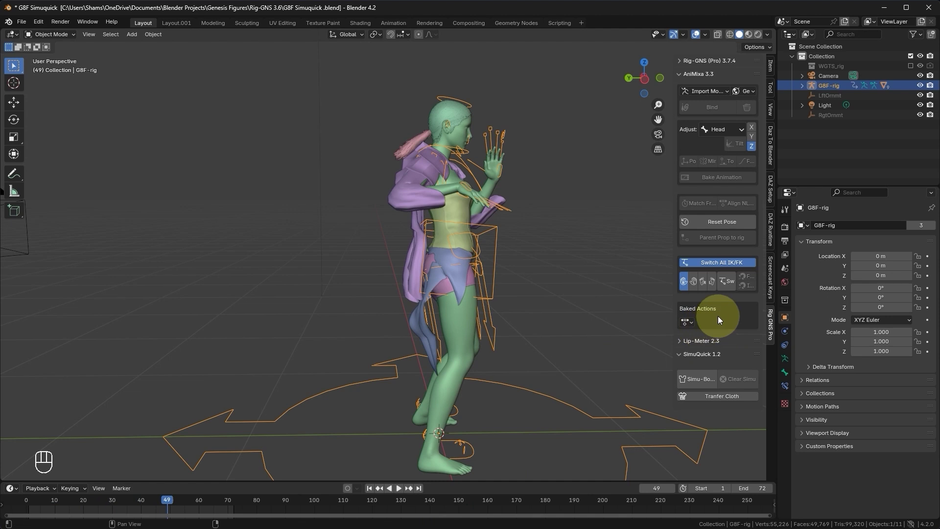
pyautogui.click(718, 225)
pyautogui.click(718, 225)
pyautogui.click(699, 226)
pyautogui.click(694, 76)
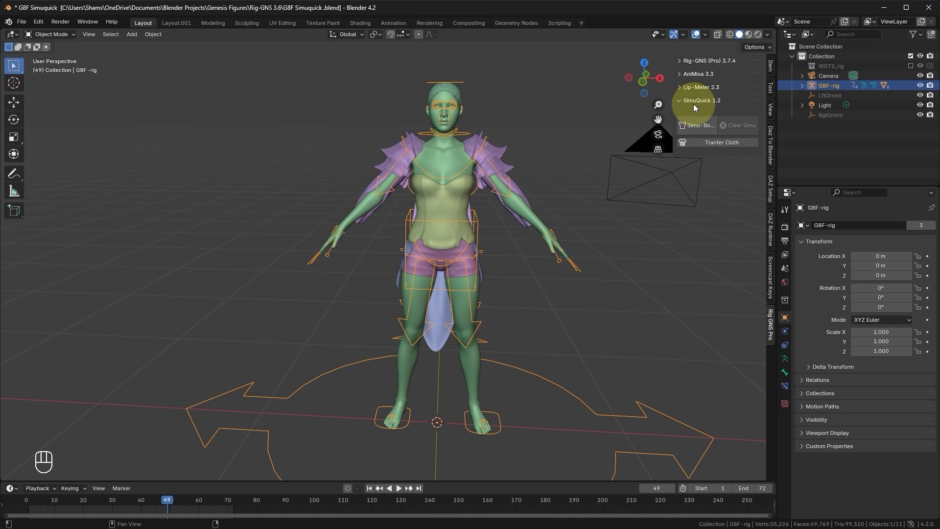
# - Select the ponytail mesh tail.Shape in the viewport, checking against the hair cap at its base
pyautogui.click(405, 144)
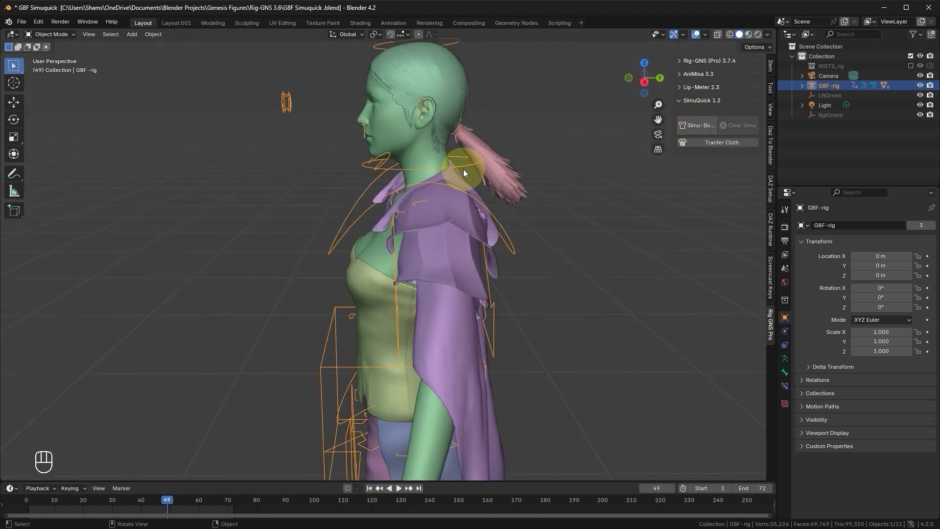
pyautogui.click(483, 153)
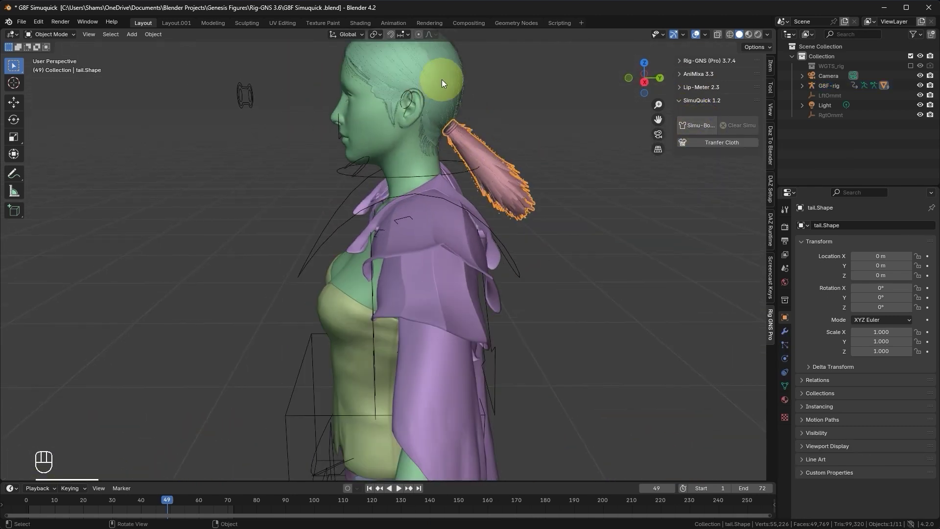
pyautogui.click(445, 83)
pyautogui.click(469, 142)
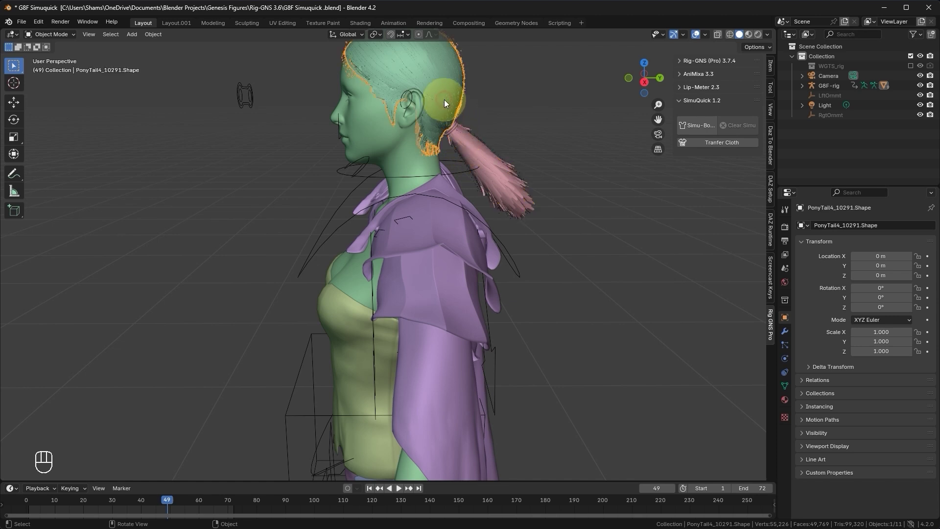
pyautogui.click(475, 151)
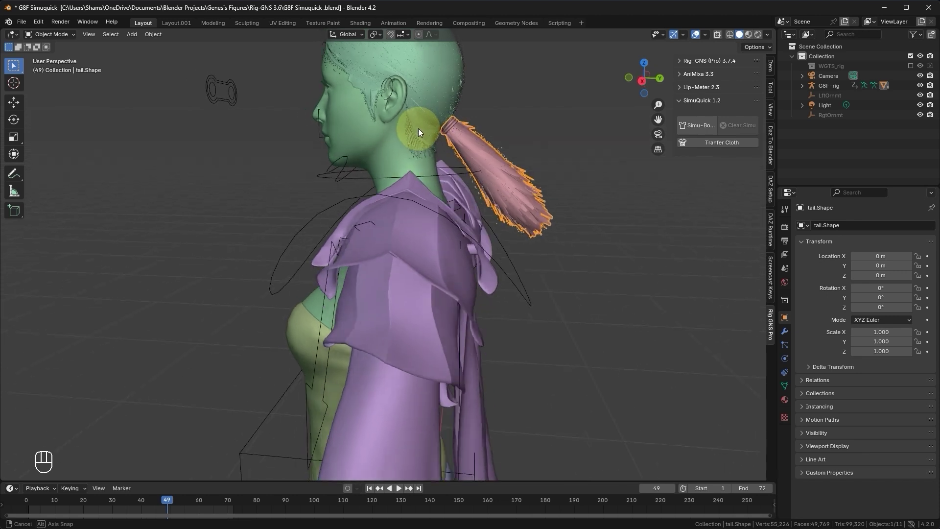
# - Enter Edit Mode on the ponytail and select two vertices along its central line
pyautogui.press('Tab')
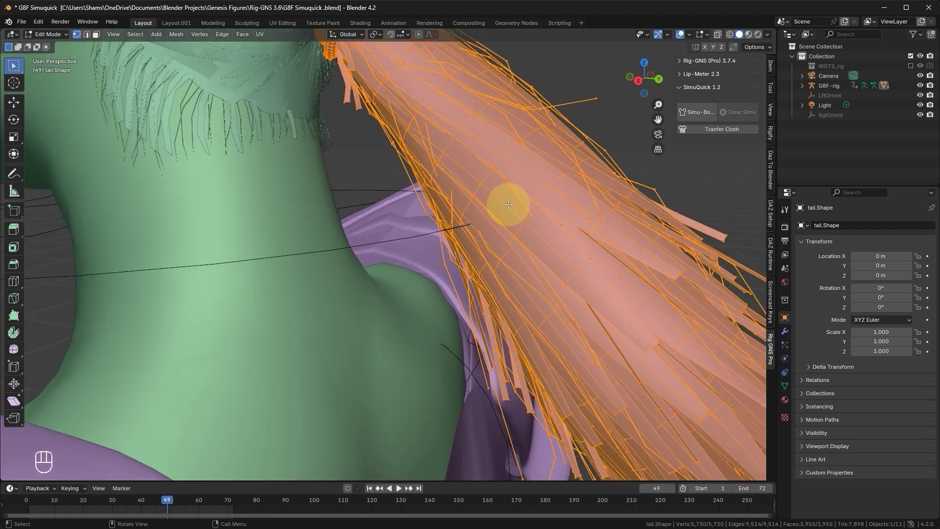
pyautogui.click(506, 201)
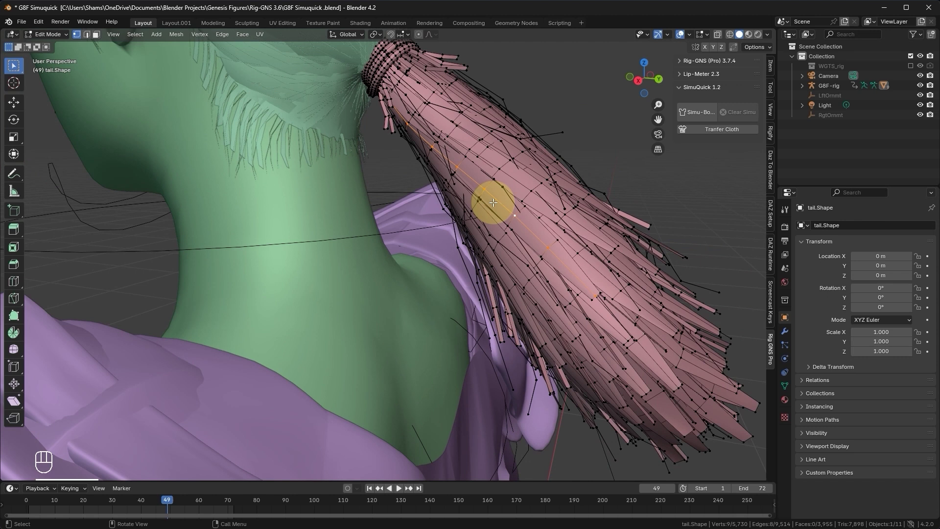
pyautogui.click(497, 195)
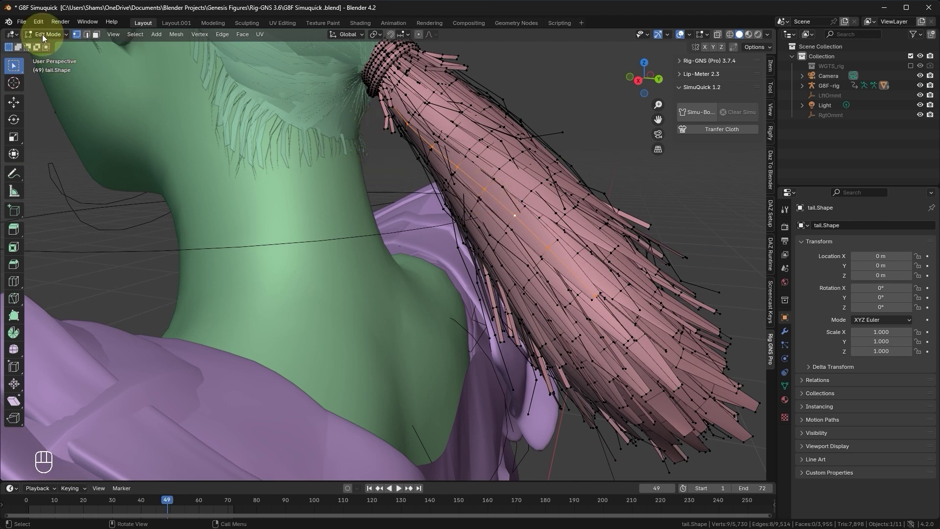
pyautogui.moveTo(47, 42); pyautogui.dragTo(28, 145)
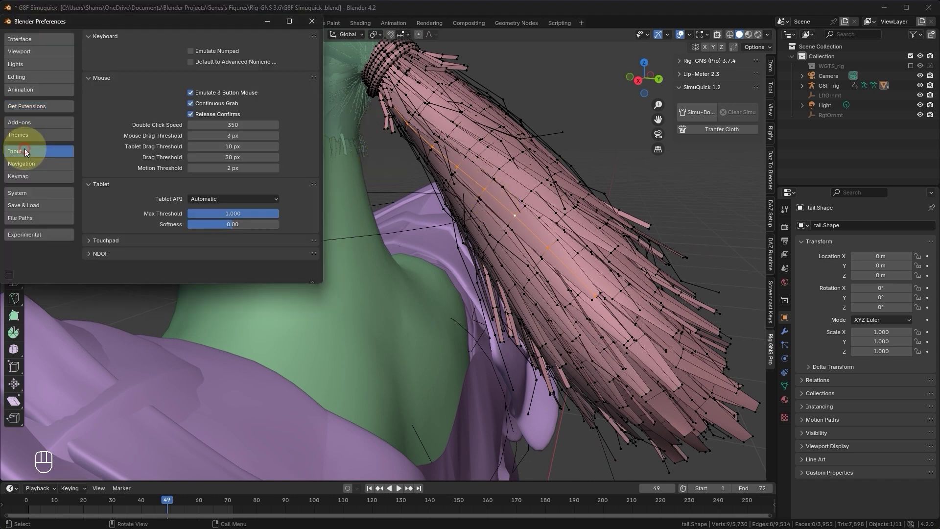
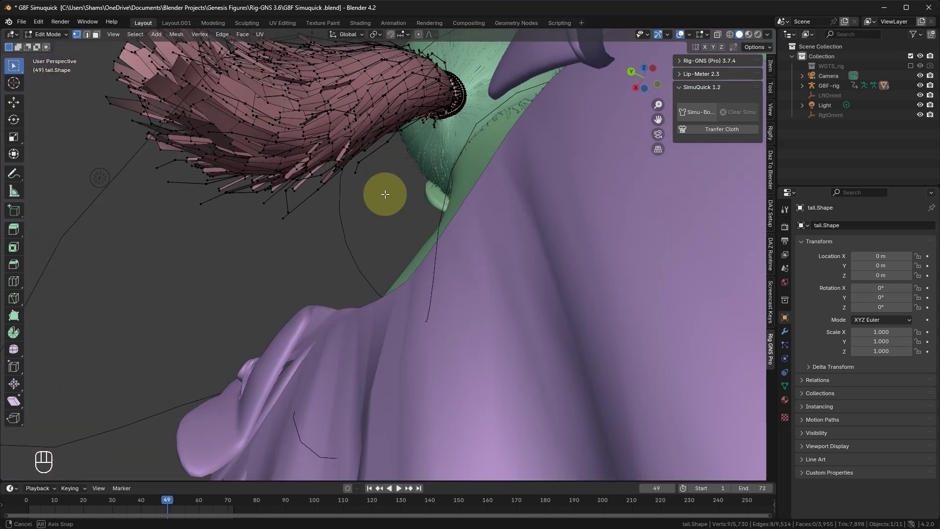
# - In Local View with X-ray, extend the centre-line selection toward the tip, then restore the full scene
pyautogui.press('KP_Divide')
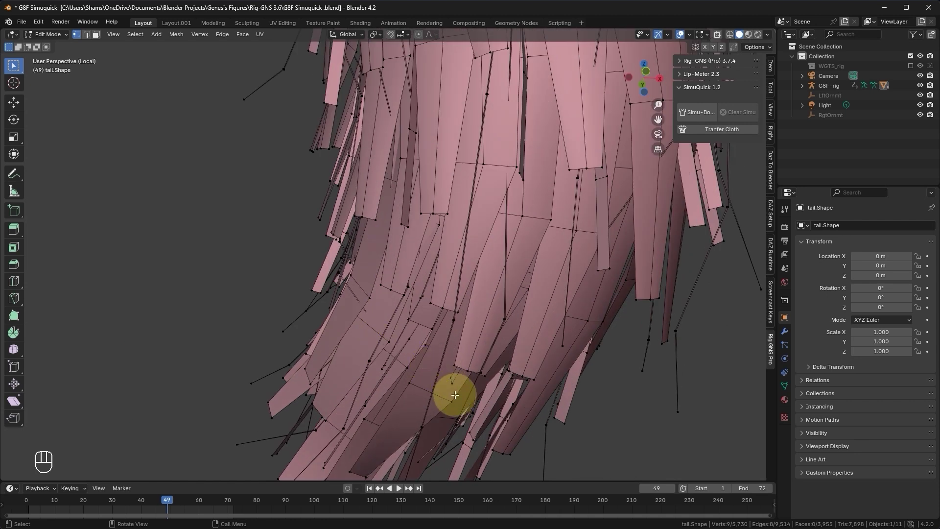
pyautogui.click(454, 391)
pyautogui.click(328, 291)
pyautogui.press('shift+z')
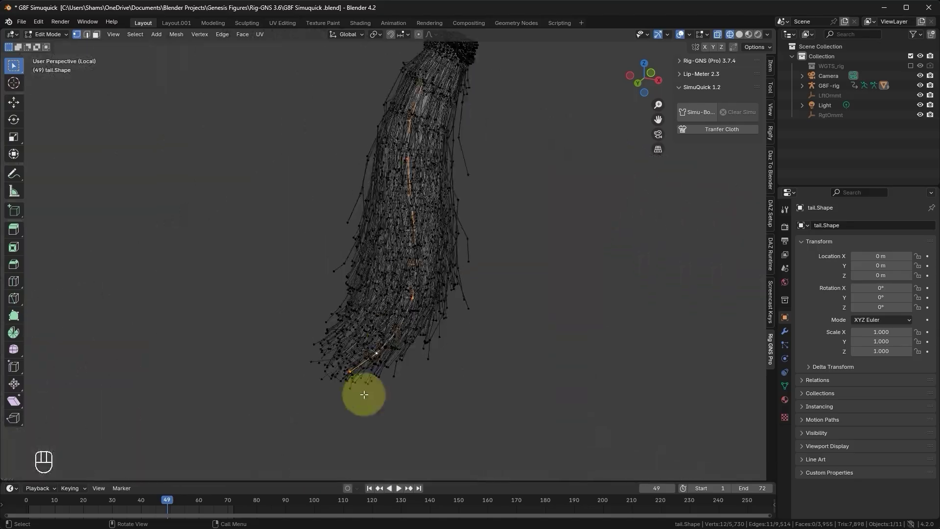
pyautogui.press('z')
pyautogui.press('KP_Divide')
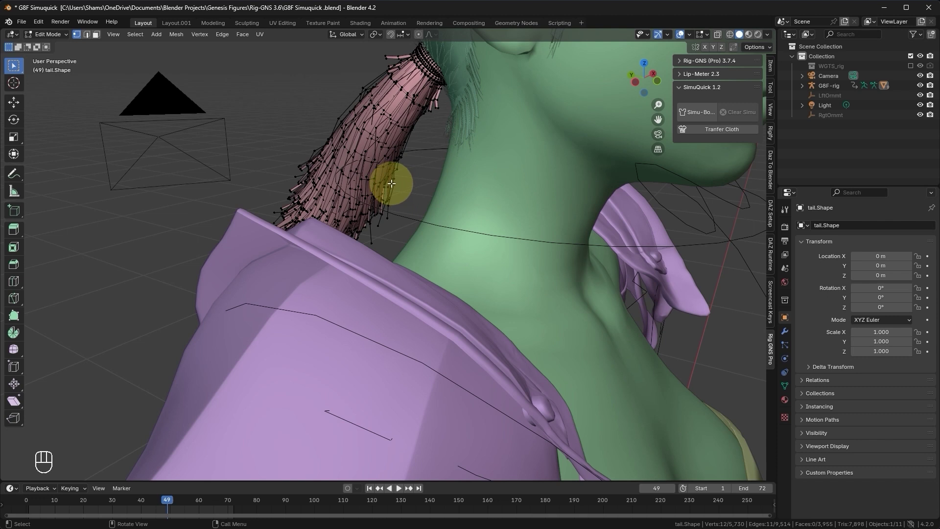
pyautogui.click(428, 218)
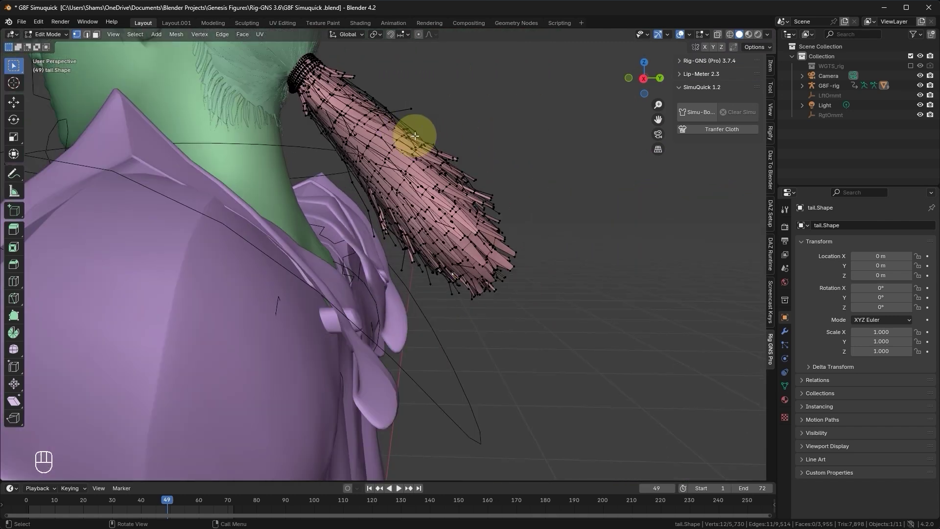
# - From Right view, duplicate a base vertex and pull a new vertex past the tip, selecting the two-point edge
pyautogui.press('KP_Divide')
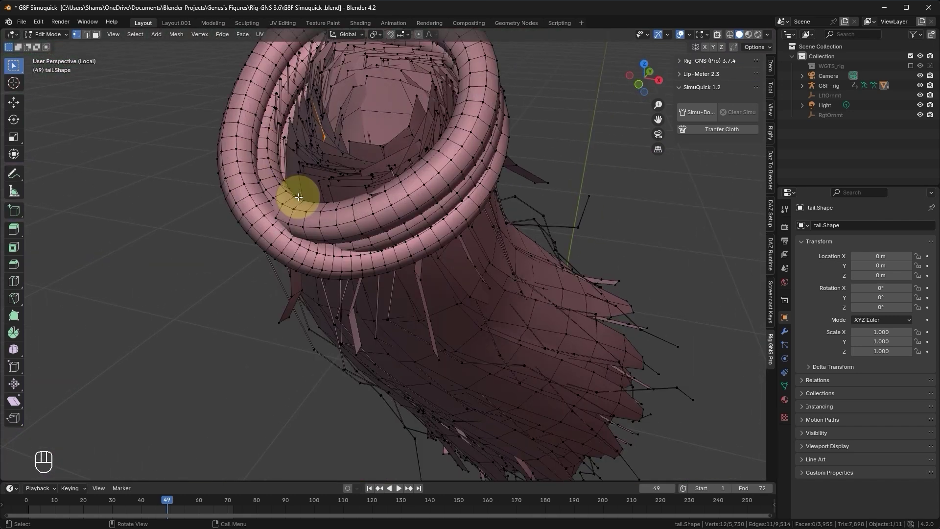
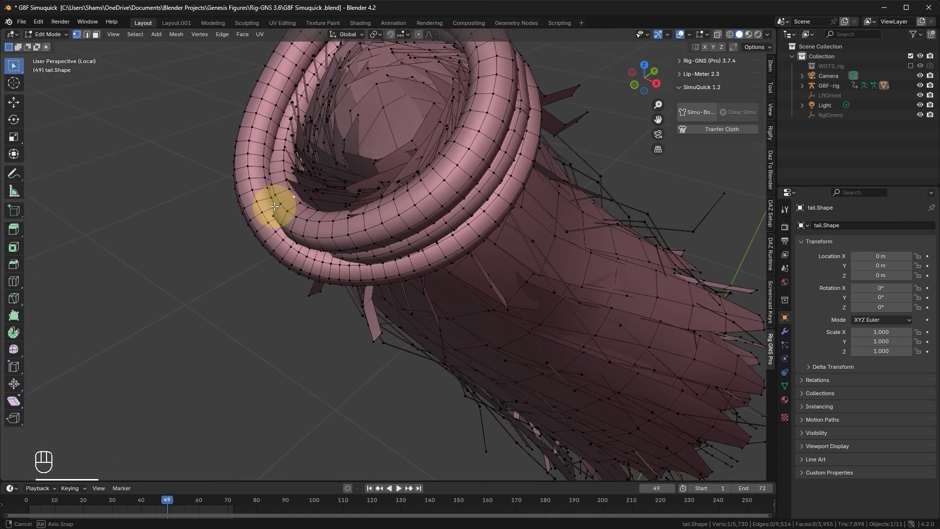
pyautogui.press('KP_3')
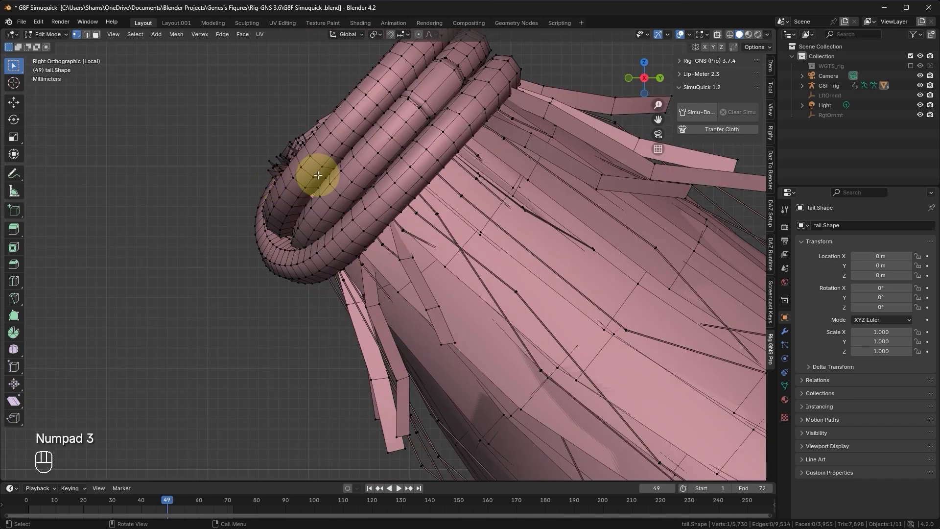
pyautogui.press('shift+d')
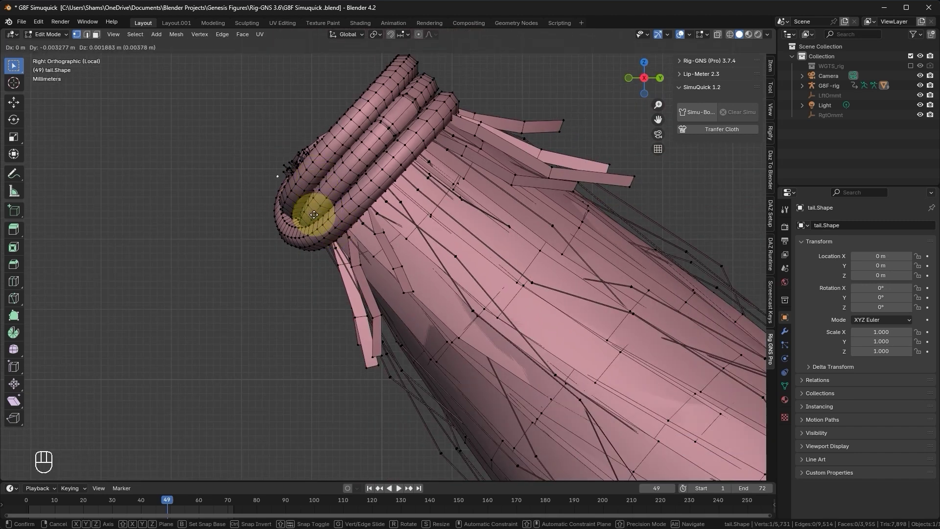
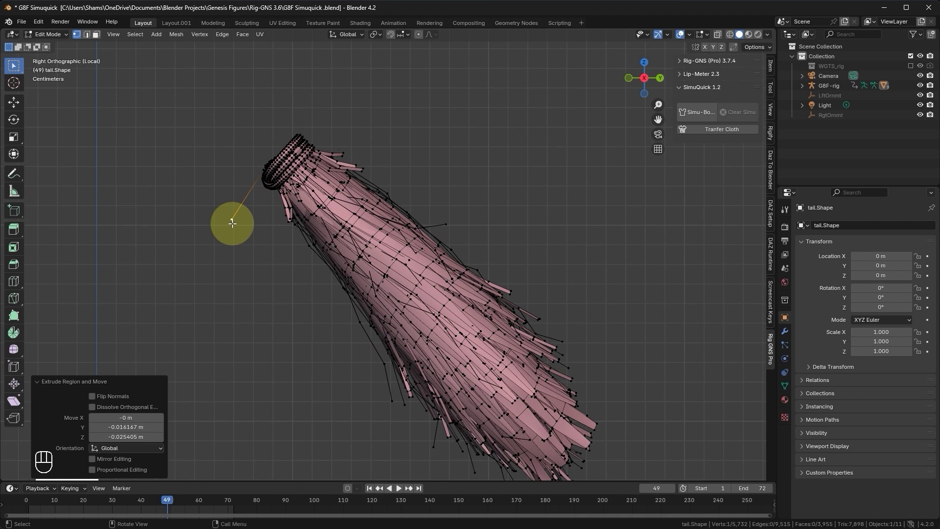
pyautogui.press('g')
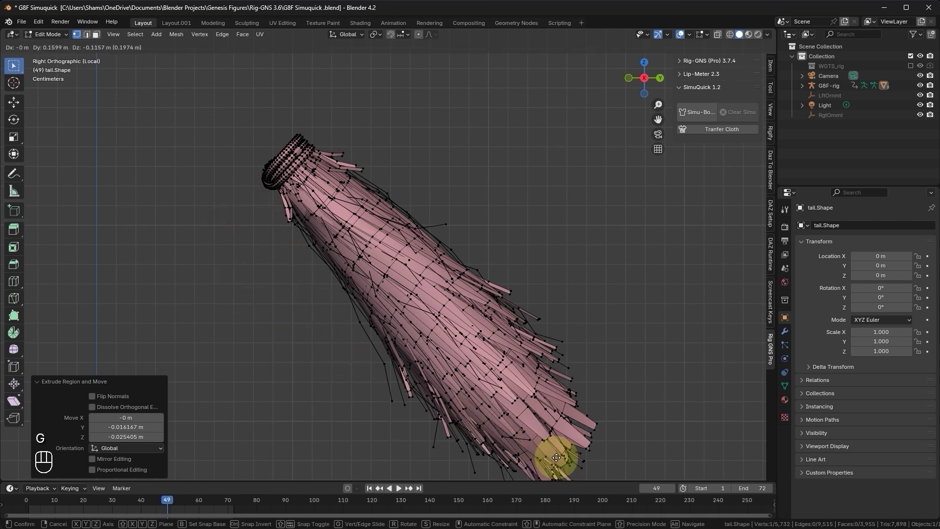
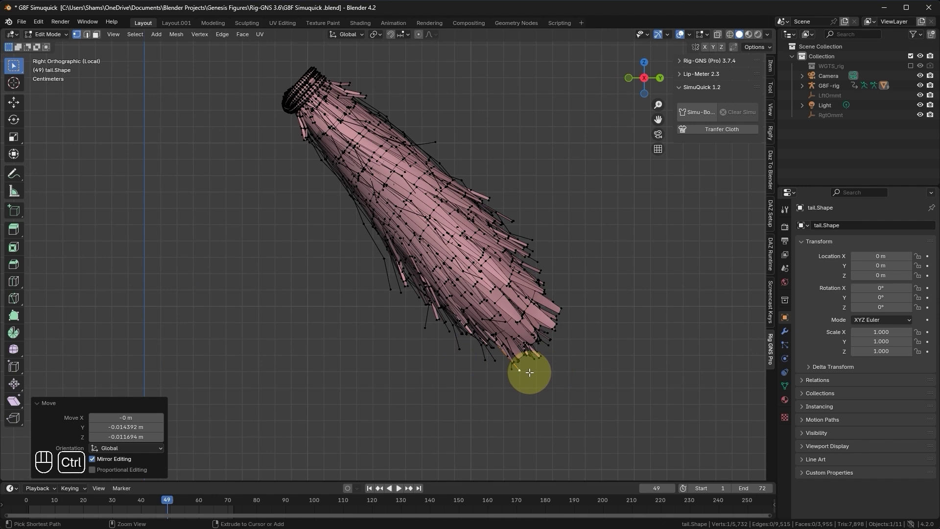
pyautogui.press('ctrl+l')
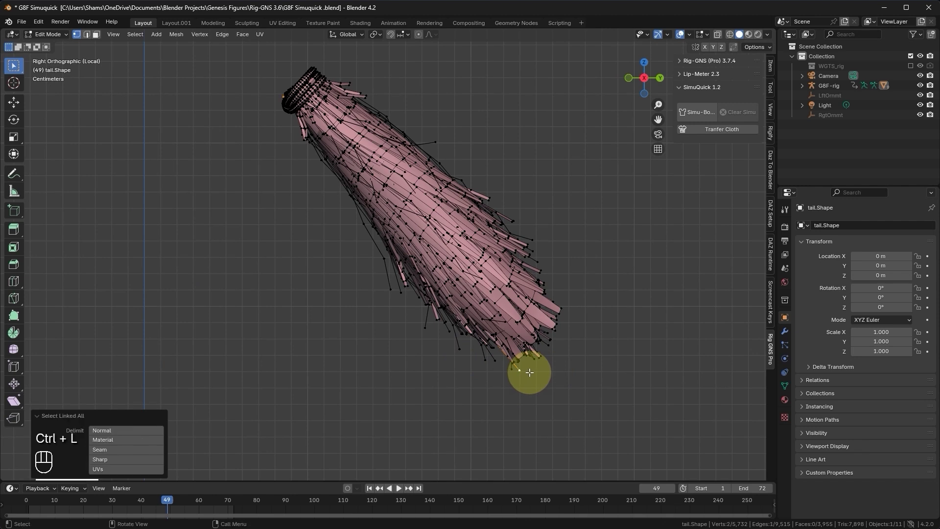
# - Subdivide the guide edge with 10 cuts into 11 segments, then unhide the hair and reselect the edge
pyautogui.press('shift+h')
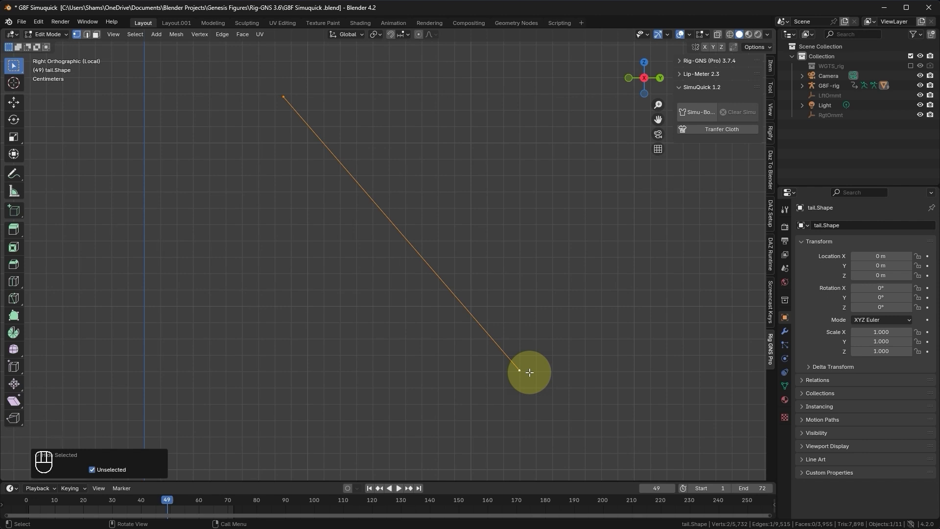
pyautogui.moveTo(451, 276); pyautogui.dragTo(444, 268)
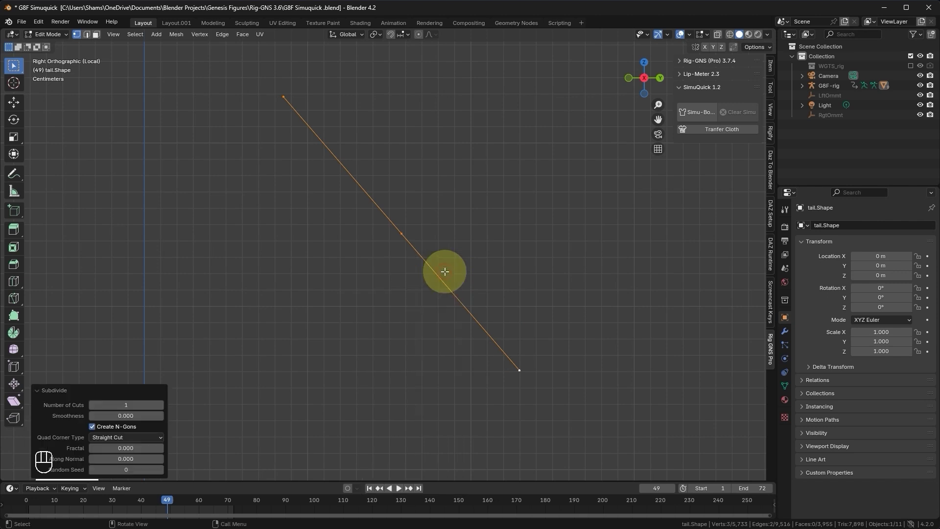
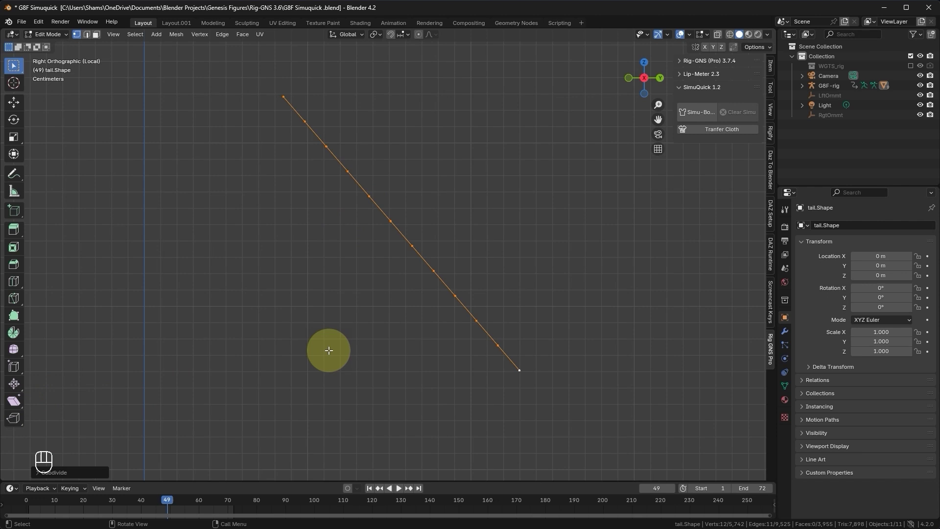
pyautogui.press('alt+h')
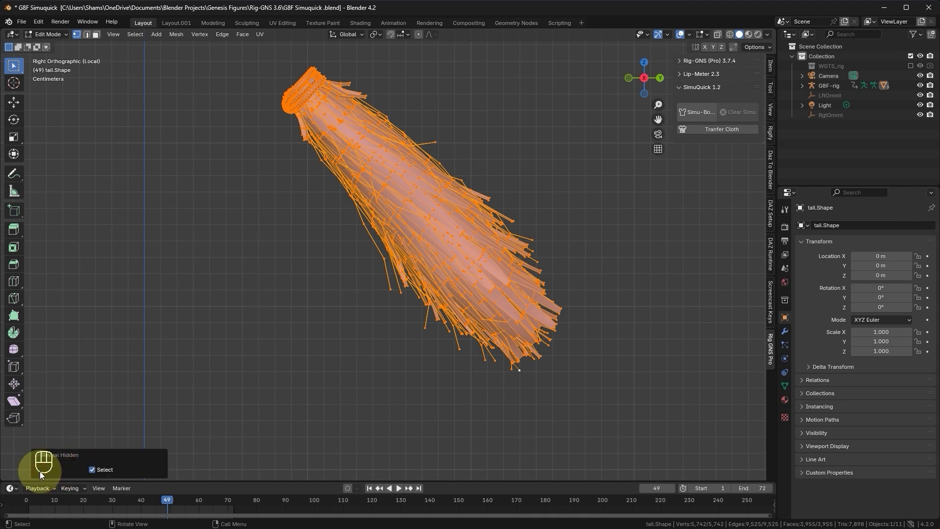
pyautogui.click(96, 472)
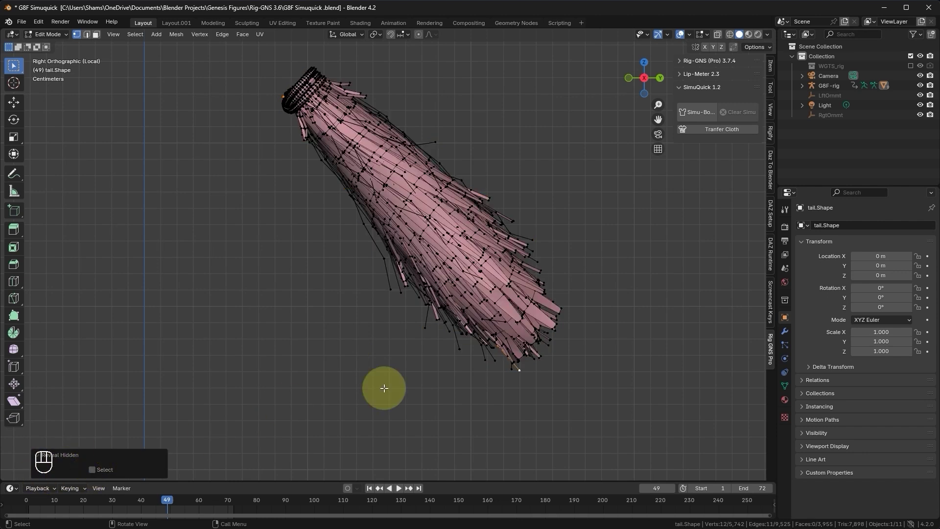
pyautogui.press('shift+z')
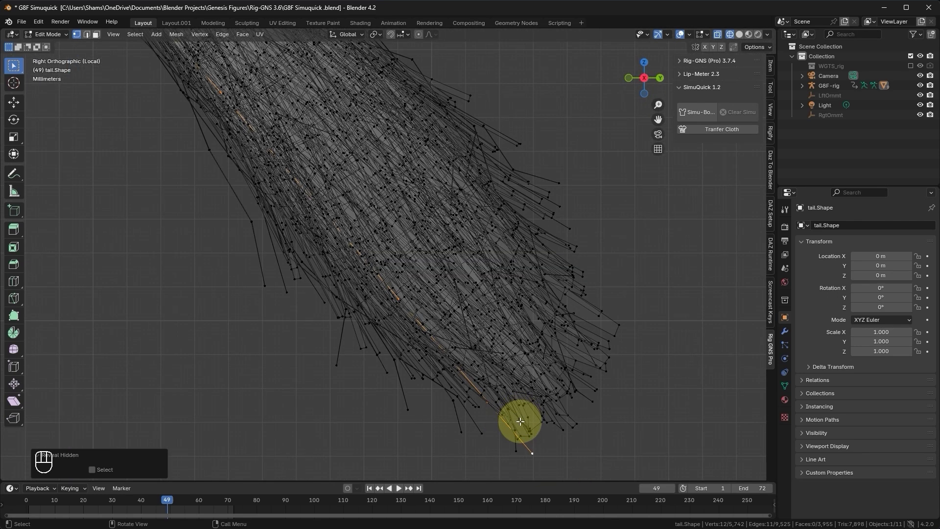
pyautogui.press('z')
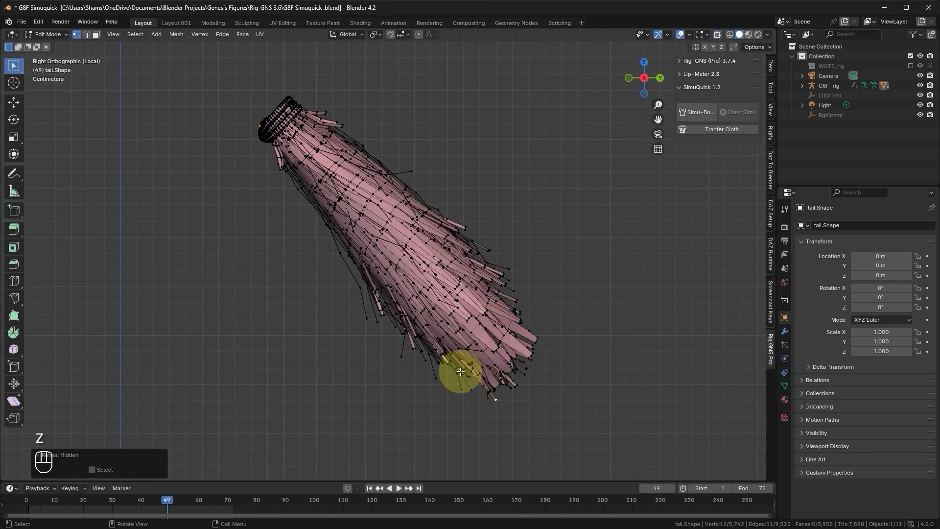
pyautogui.press('KP_Divide')
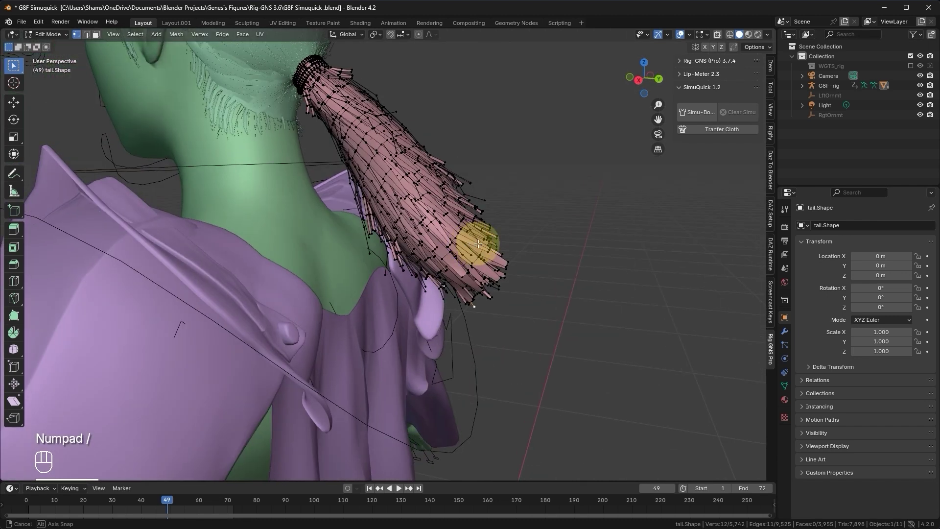
# - Orbit around the ponytail and shoulder to check the SimuQuick bone placement
pyautogui.moveTo(691, 116); pyautogui.dragTo(680, 160)
# - Confirm the Simulation Options, return to solid shading and play frames 1–72 to watch the ponytail swing
pyautogui.press('shift+z')
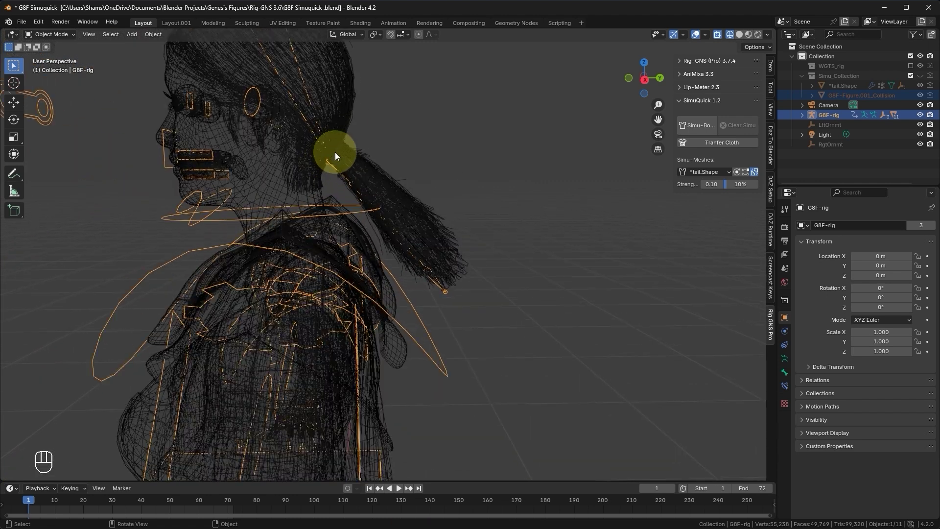
pyautogui.press('z')
pyautogui.press('space')
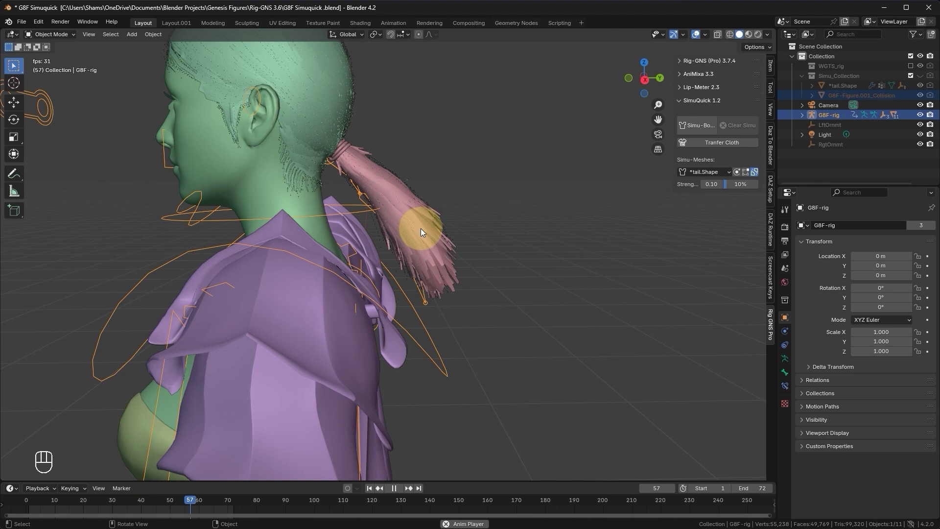
pyautogui.press('space')
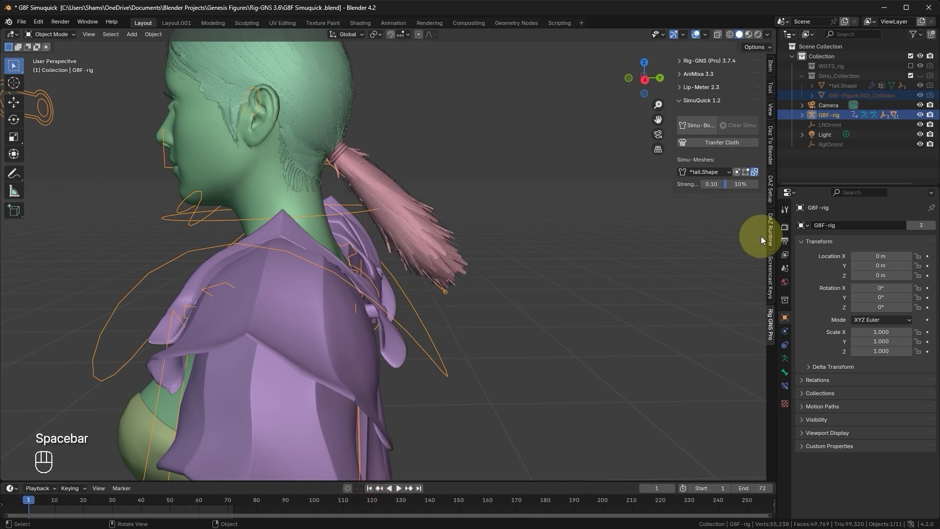
# - Clear the ponytail's existing simulation rig and enter edit mode on the hair mesh
pyautogui.click(402, 208)
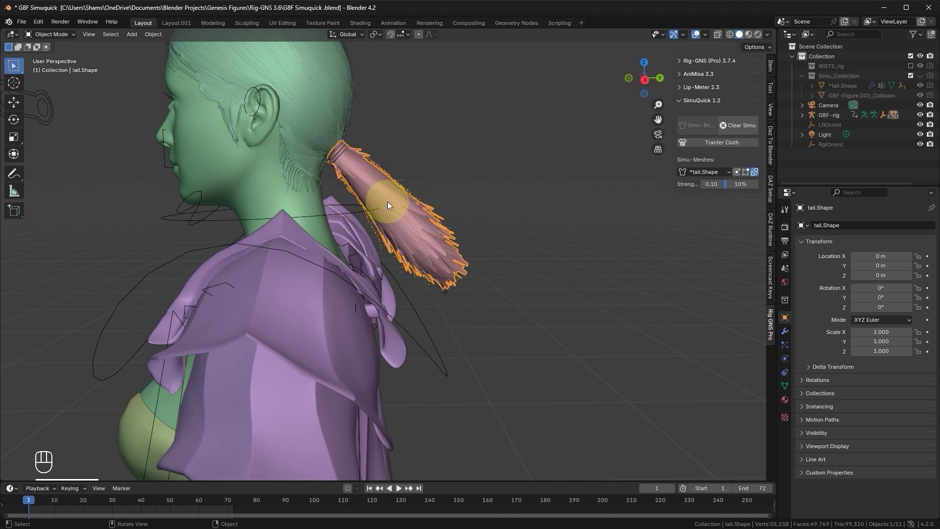
pyautogui.click(745, 128)
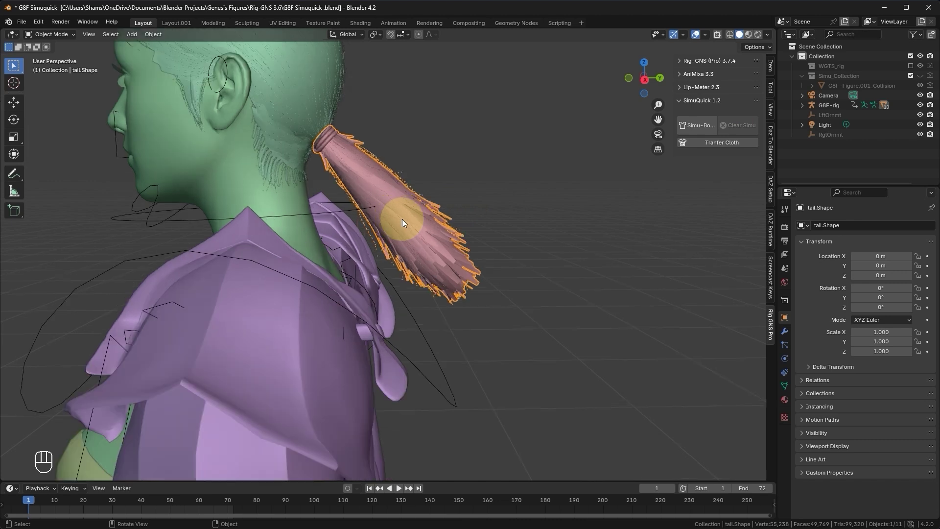
pyautogui.press('Tab')
pyautogui.moveTo(428, 230); pyautogui.dragTo(384, 223)
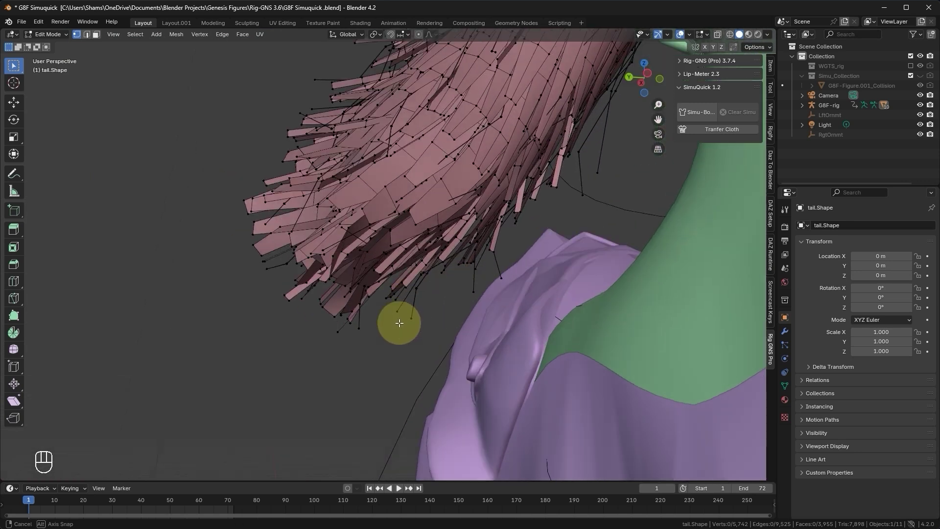
# - Select the 12-vertex guide line along the ponytail and bring up the Delete options
pyautogui.doubleClick(341, 330)
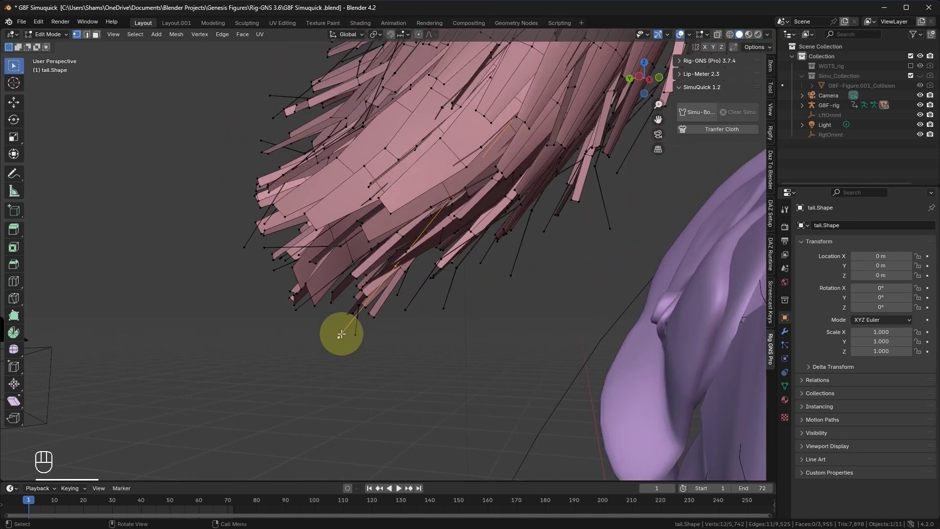
pyautogui.press('g')
pyautogui.click(266, 276)
pyautogui.press('x')
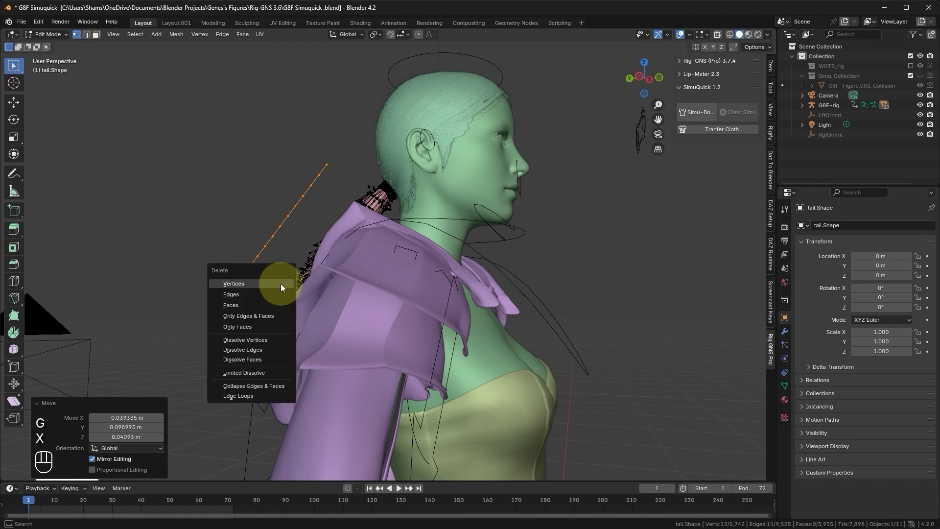
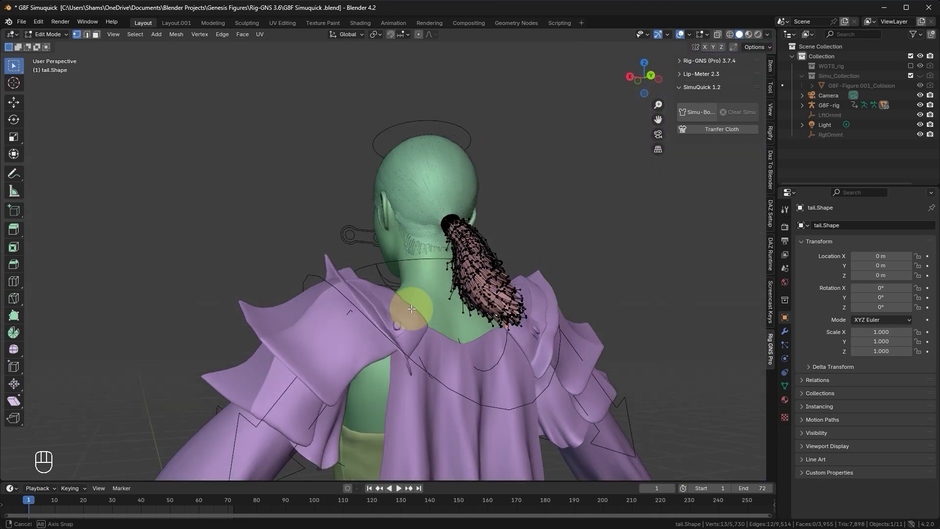
# - Delete the guide edge's vertices and check the ponytail in Right Orthographic wireframe before returning to solid view
pyautogui.press('shift+z')
pyautogui.press('KP_3')
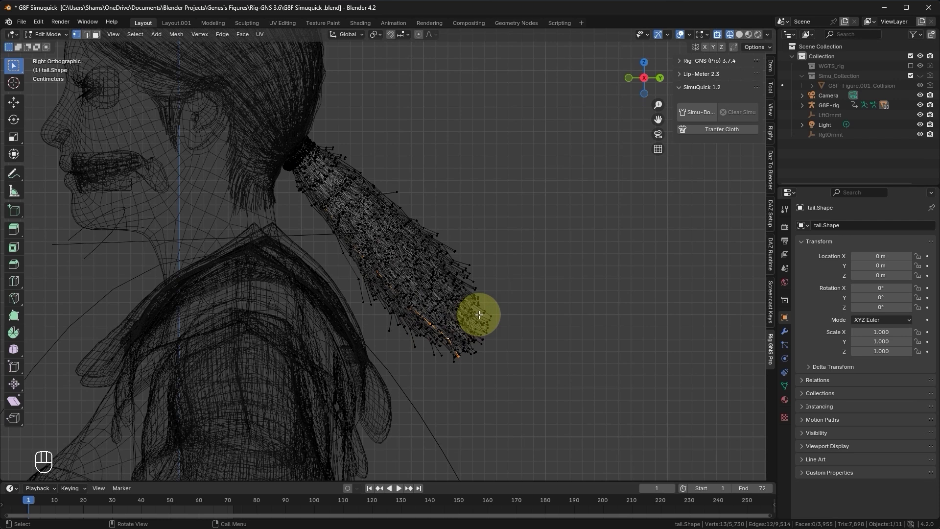
pyautogui.press('z')
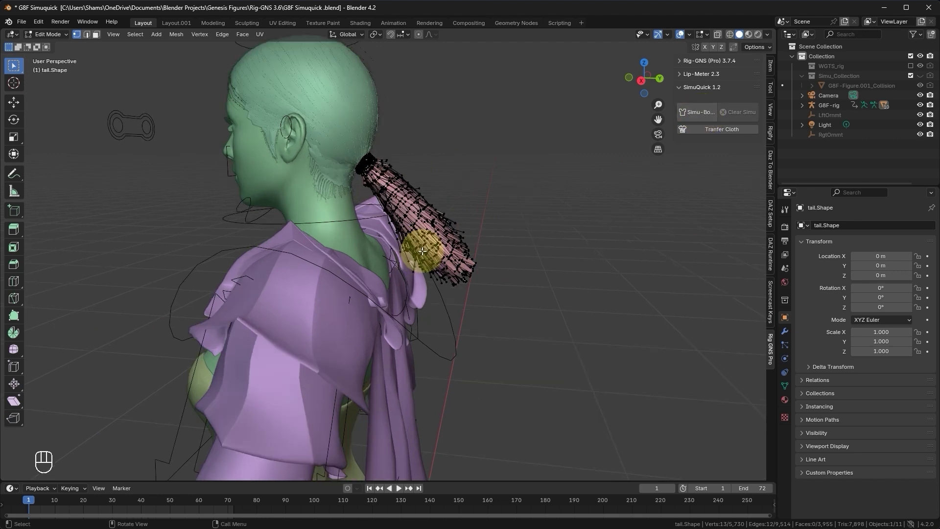
# - In Weight Paint mode, review how the hip_5 and hip_2 vertex groups spread along the ponytail strands
pyautogui.press('Tab')
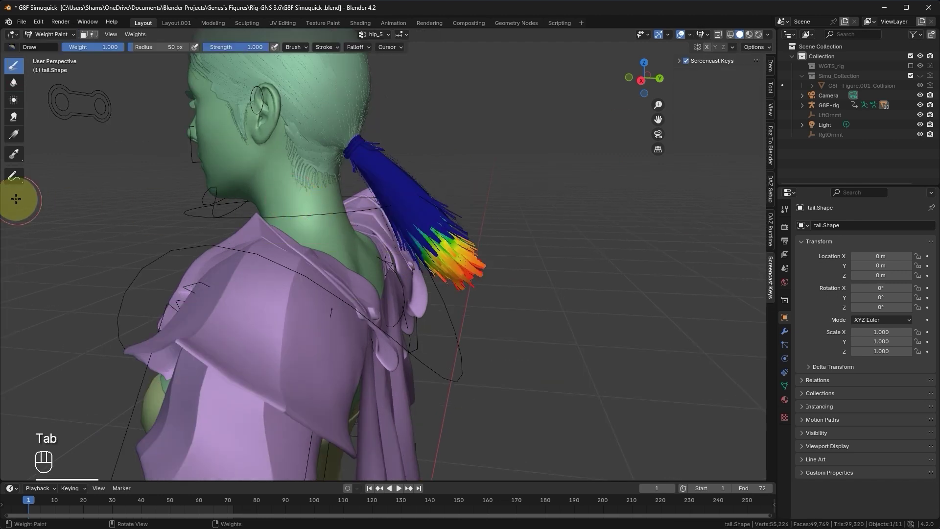
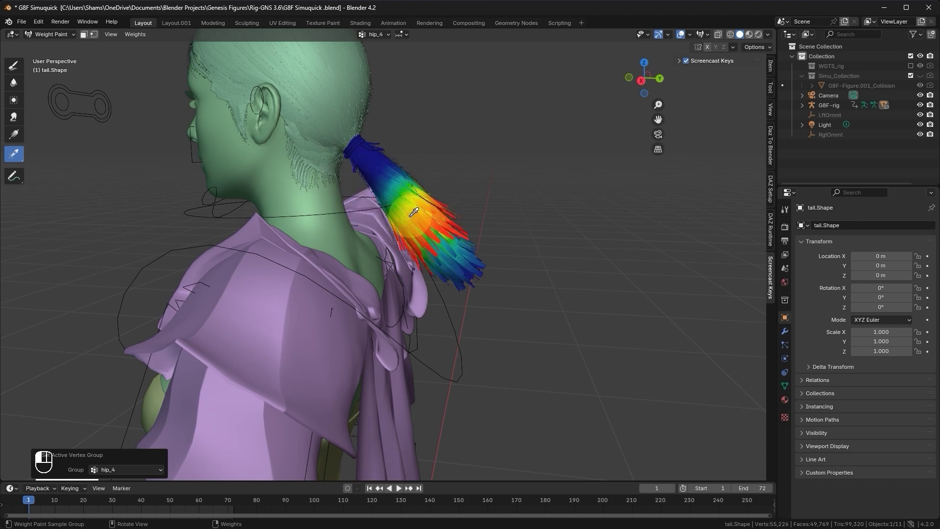
pyautogui.click(451, 260)
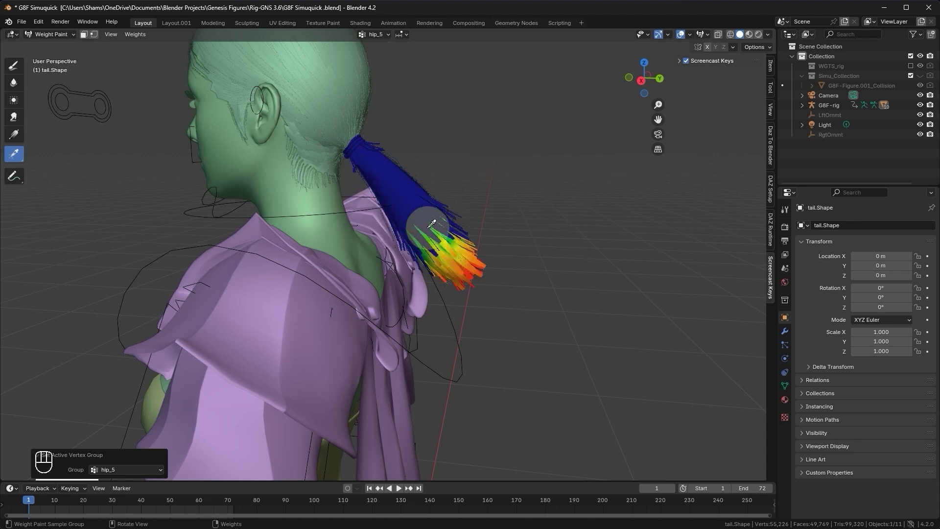
pyautogui.click(413, 207)
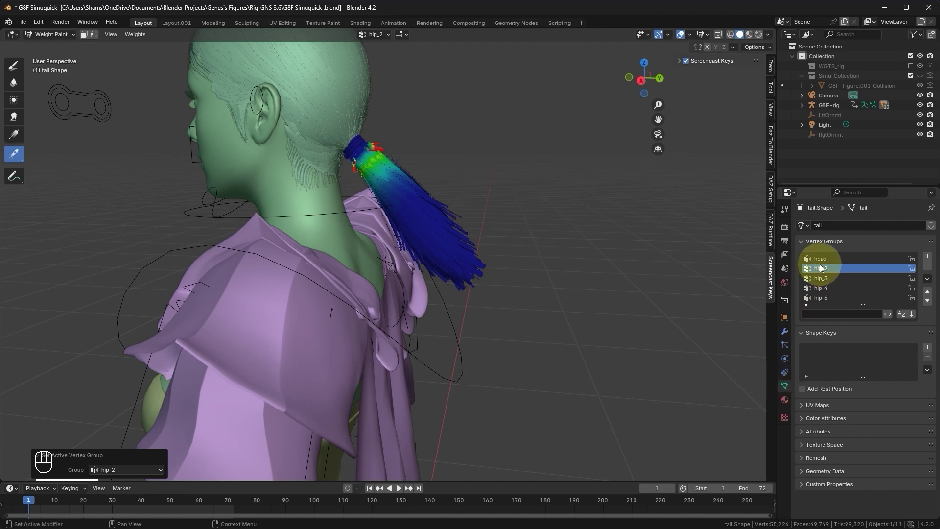
pyautogui.click(835, 291)
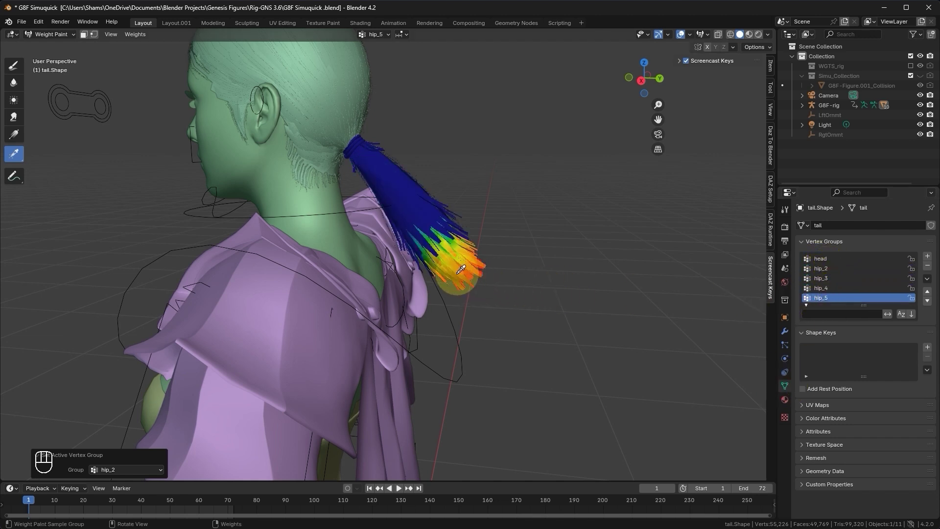
# - Return to editing the tail mesh's vertices and zoom in on the strands
pyautogui.press('Tab')
pyautogui.press('Tab')
pyautogui.press('shift+z')
# - Regenerate the ponytail simulation parented to the head bone and play the animation to watch it swing
pyautogui.press('z')
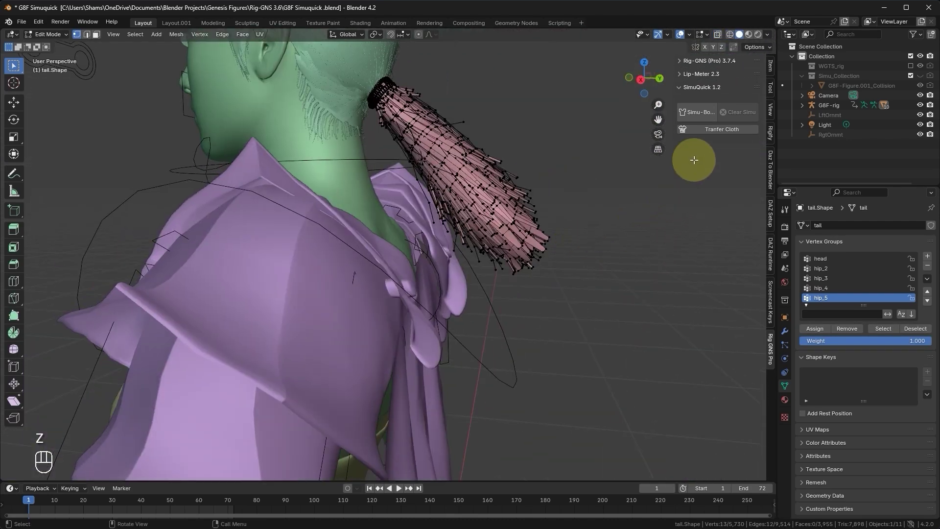
pyautogui.moveTo(694, 116); pyautogui.dragTo(679, 160)
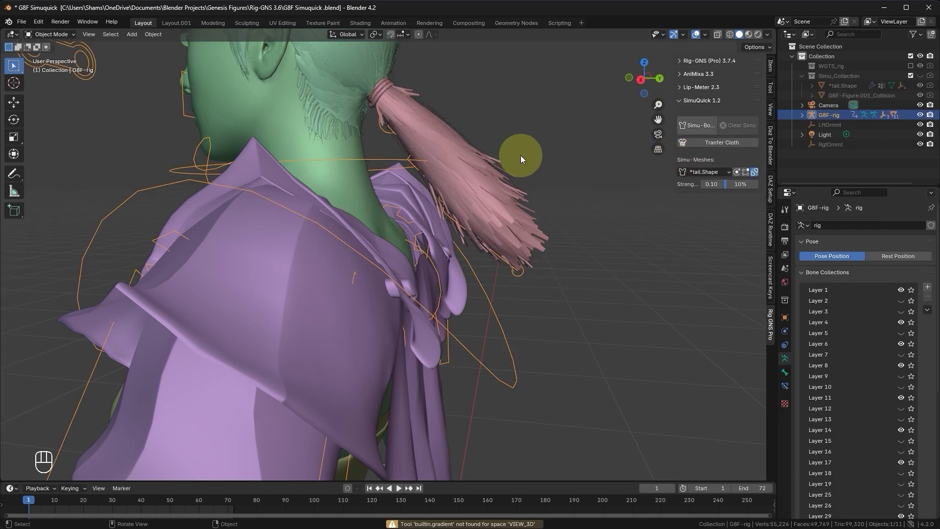
pyautogui.press('space')
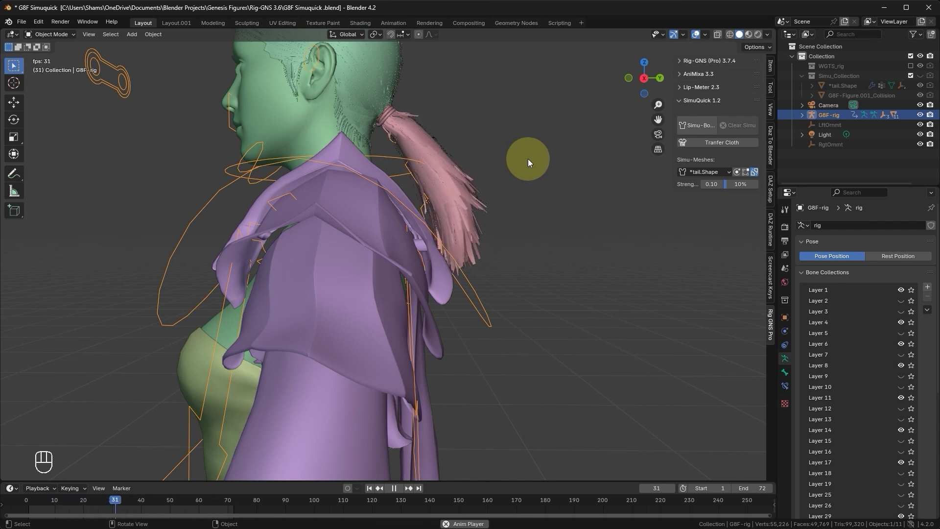
# - Assign the baked dance action from the AniMixa tools to the rig and play it
pyautogui.press('space')
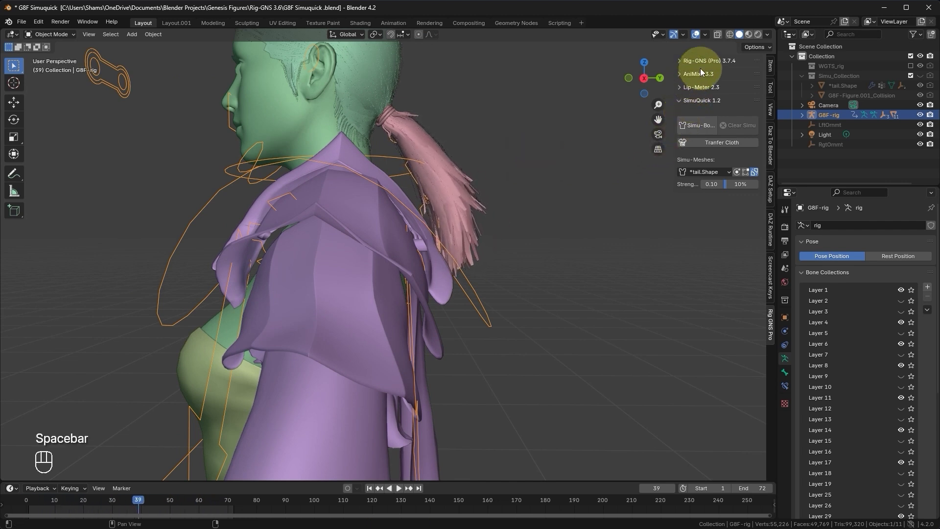
pyautogui.click(704, 75)
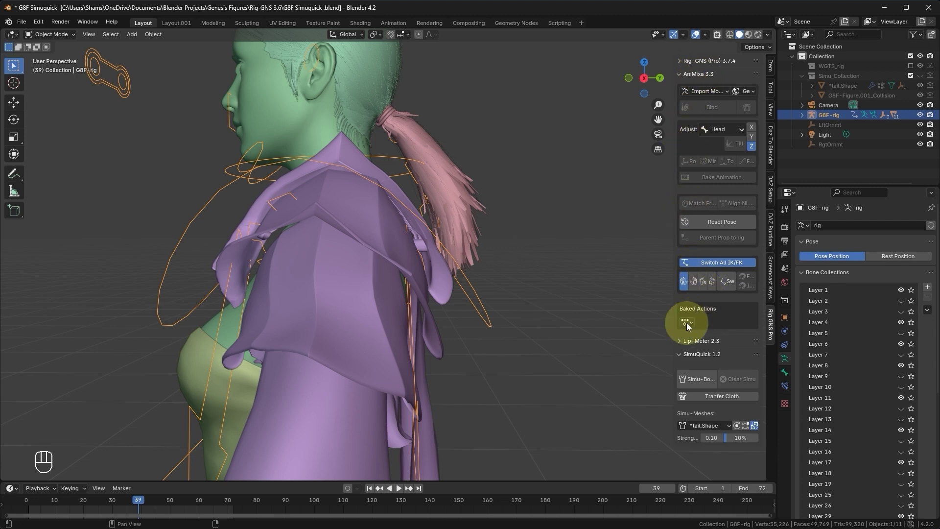
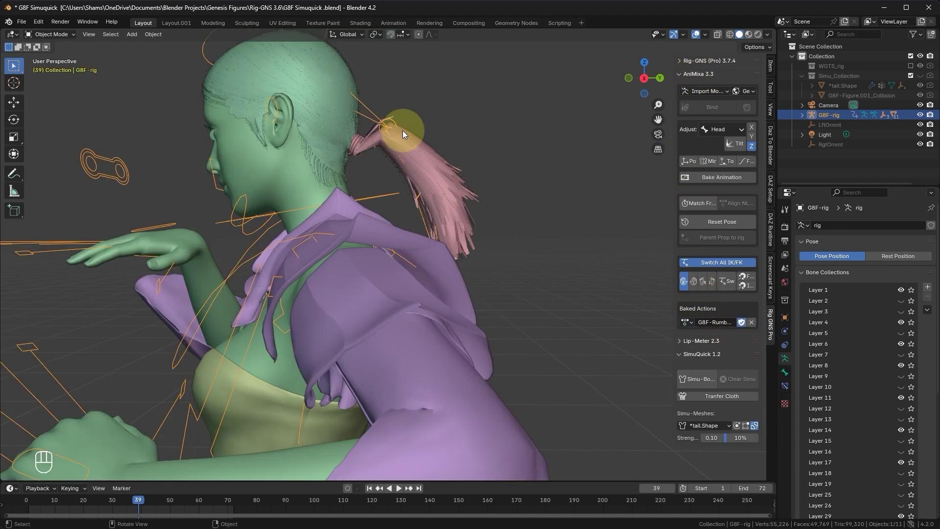
pyautogui.click(374, 491)
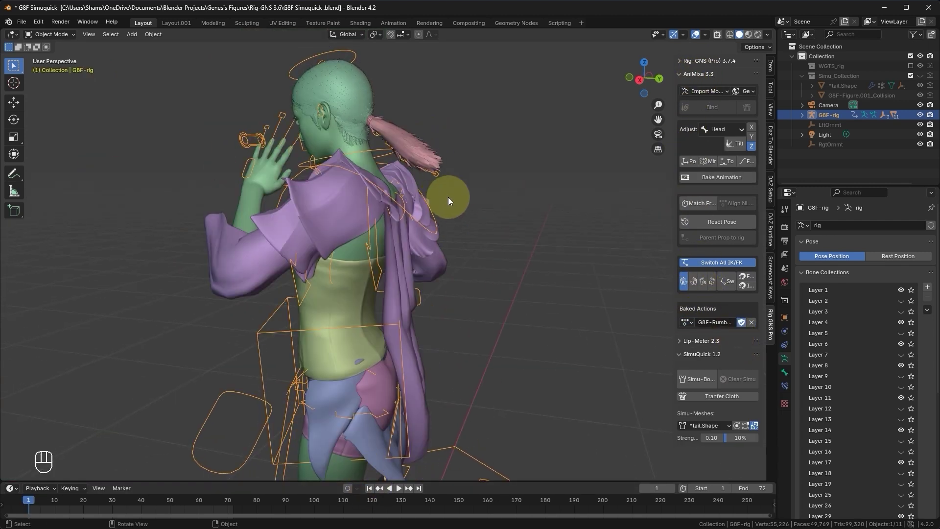
pyautogui.press('space')
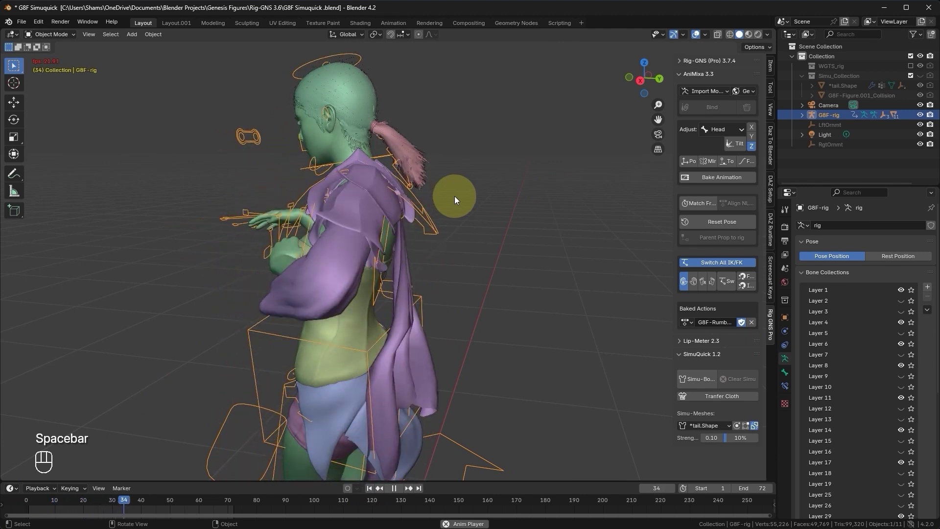
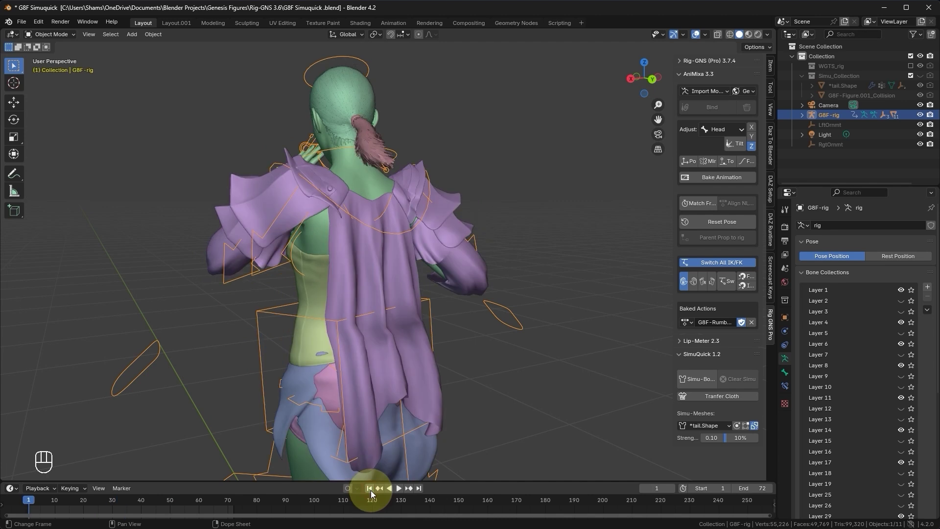
# - Unlink the baked action so the figure returns to T-pose at frame 1, then select the armor mesh ArmArmor_17533.Shape.004
pyautogui.click(756, 326)
pyautogui.click(726, 225)
pyautogui.click(726, 225)
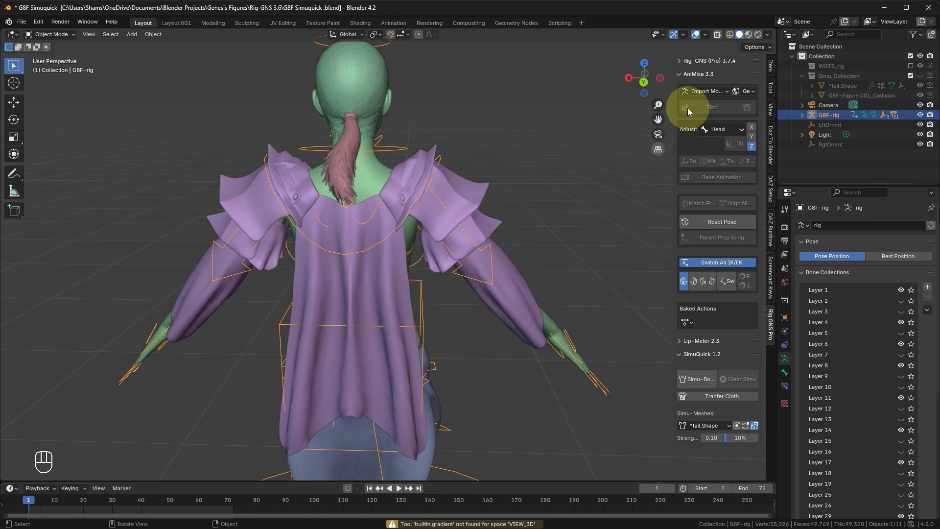
pyautogui.click(703, 78)
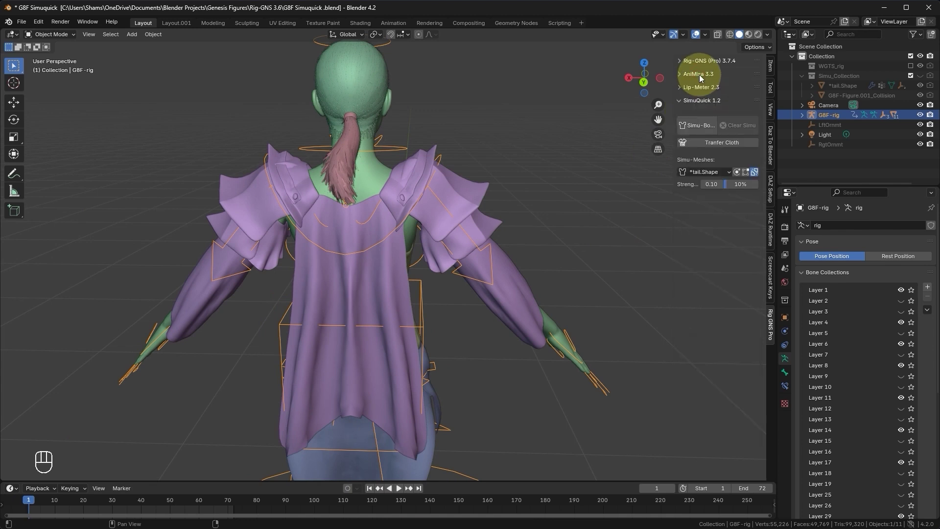
pyautogui.click(487, 210)
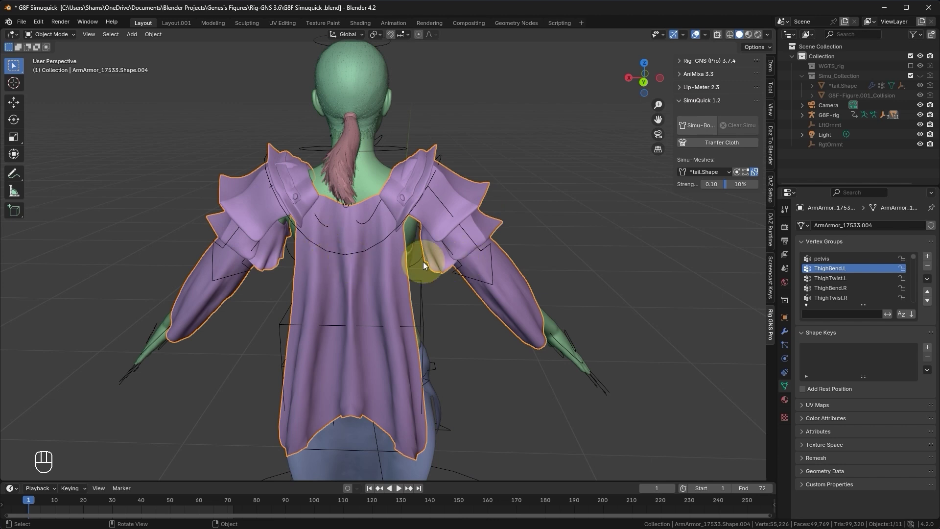
# - Separate the left sleeve, the cape and the right sleeve from the armor mesh into their own objects by linked selection
pyautogui.press('Tab')
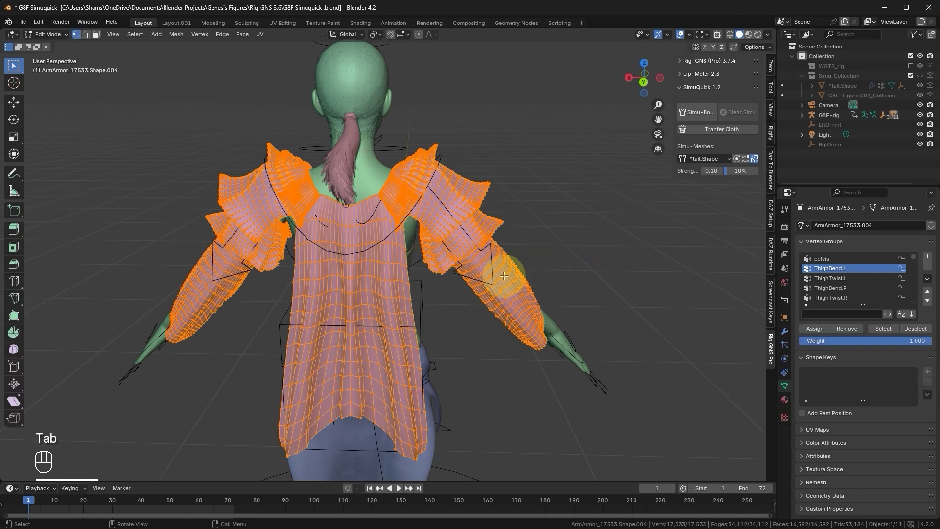
pyautogui.press('l')
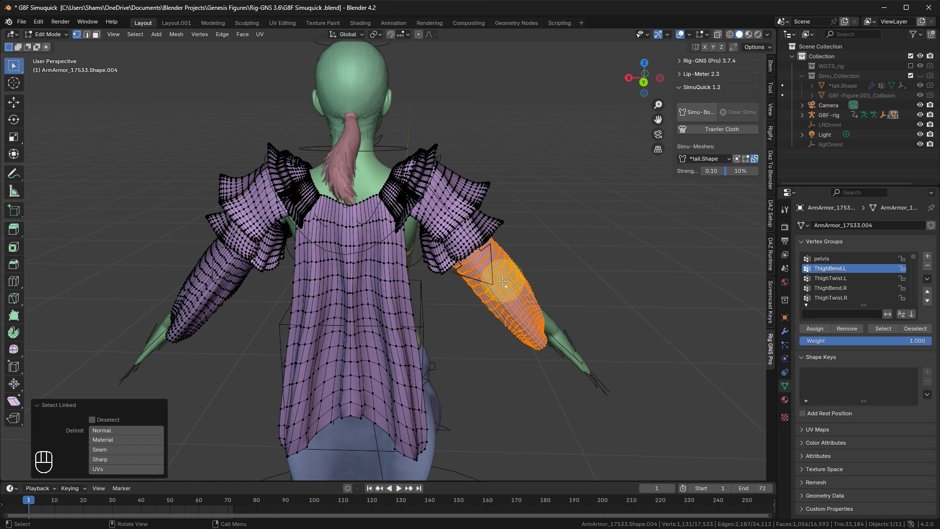
pyautogui.press('p')
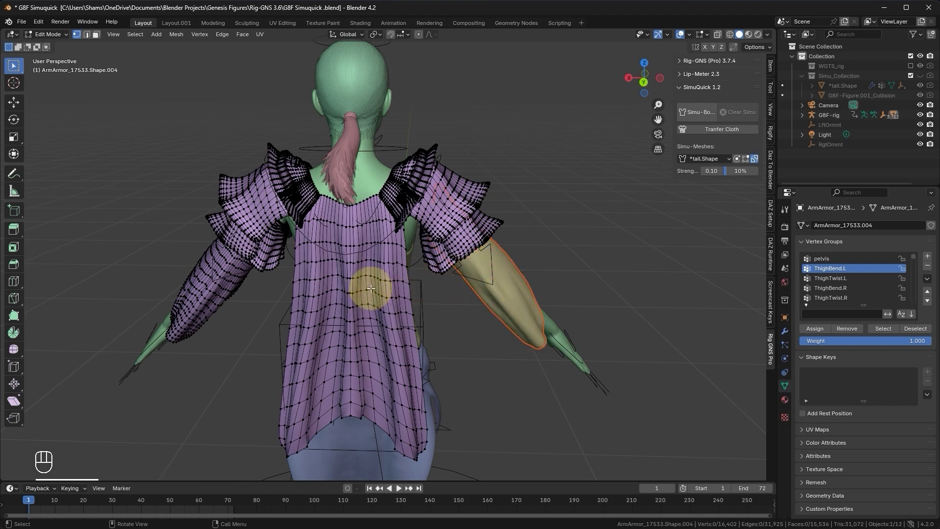
pyautogui.press('l')
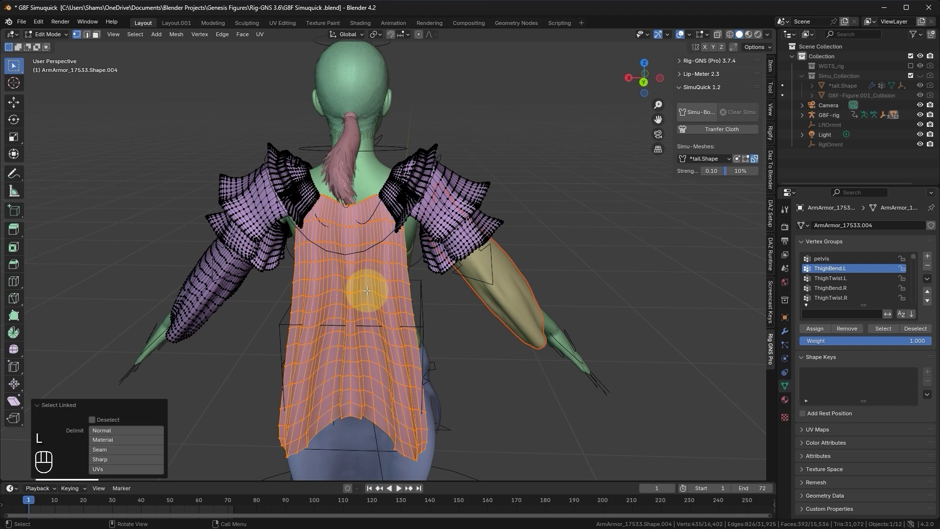
pyautogui.press('p')
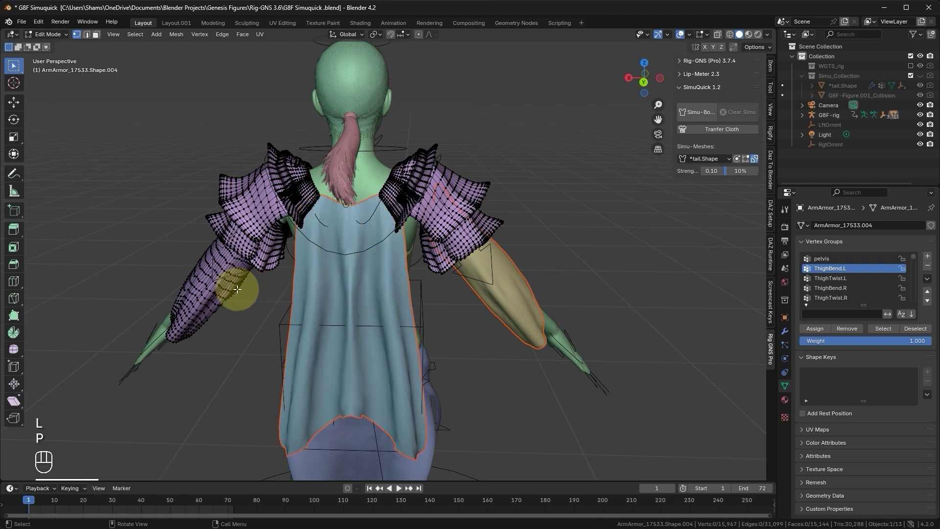
pyautogui.press('l')
pyautogui.press('p')
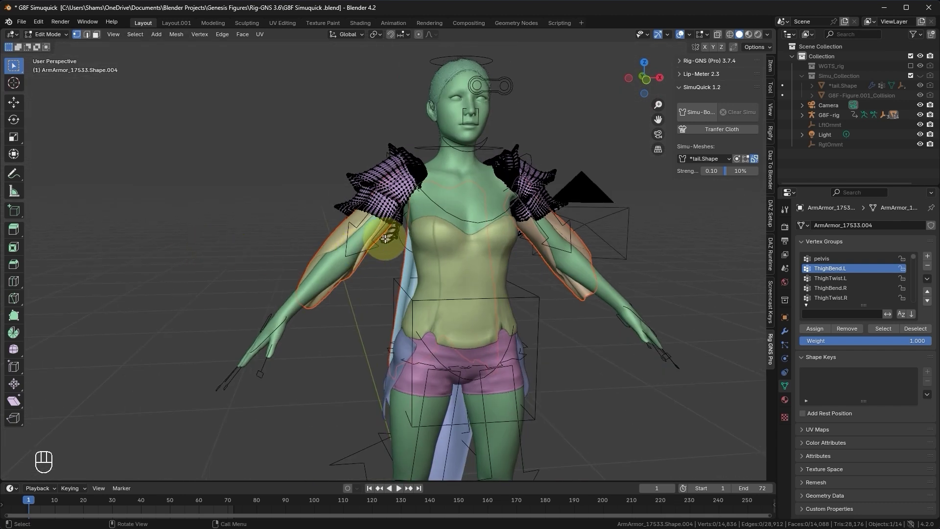
pyautogui.press('Tab')
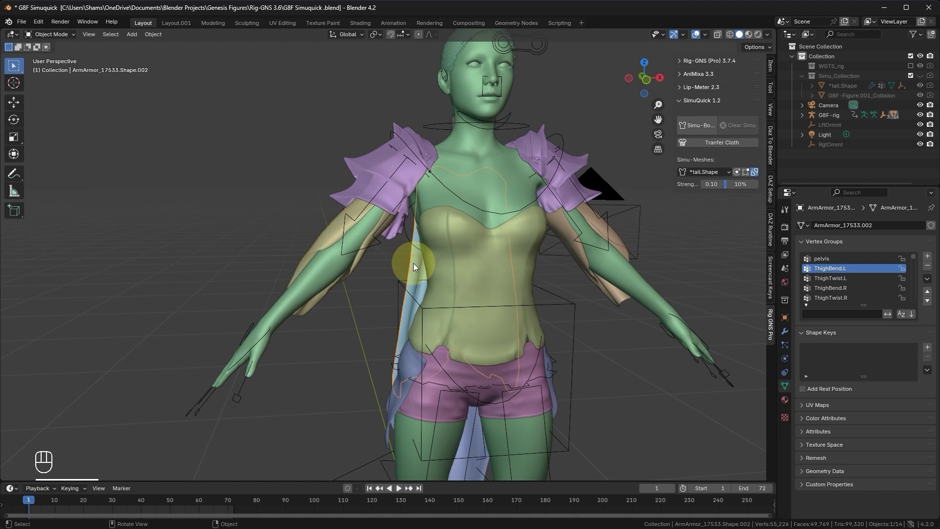
# - Rename the two separated sleeve pieces to Right_sleeve and Left_sleeve
pyautogui.click(584, 255)
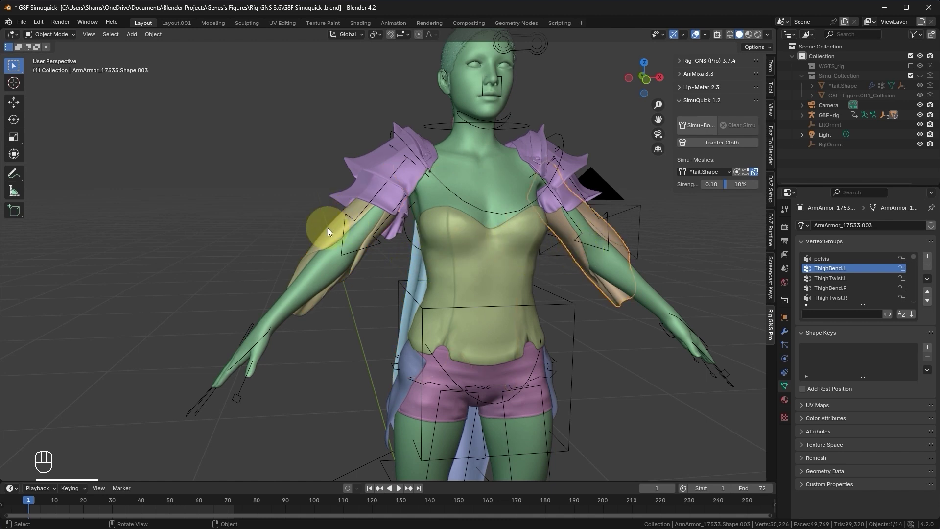
pyautogui.click(343, 219)
pyautogui.press('F2')
pyautogui.press('shift+BackSpace')
pyautogui.press('l')
pyautogui.press('e')
# - Rename the separated cape piece to Cape
pyautogui.click(602, 234)
pyautogui.press('F2')
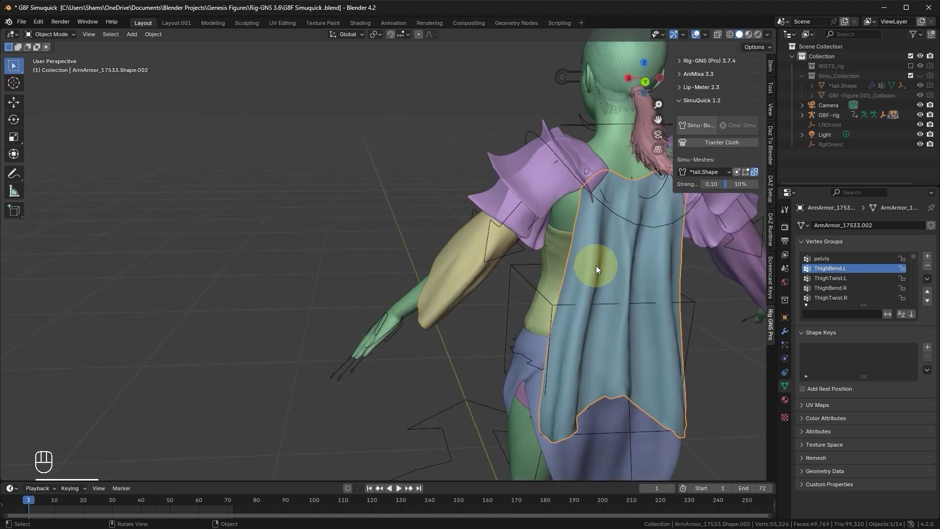
pyautogui.press('F2')
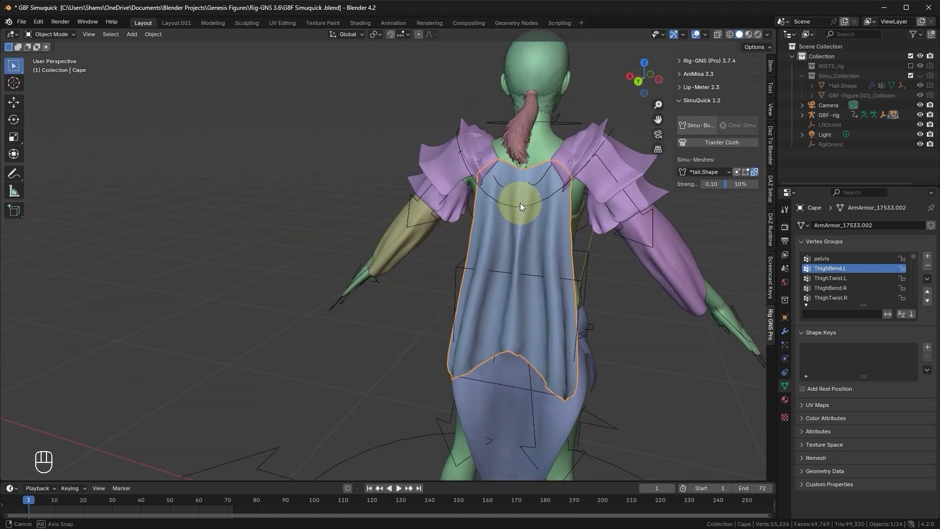
# - Select an edge line along Right_sleeve in front view and create SimuQuick bones (count 7, parent ShldrBend.R)
pyautogui.press('Tab')
pyautogui.click(641, 241)
pyautogui.click(640, 253)
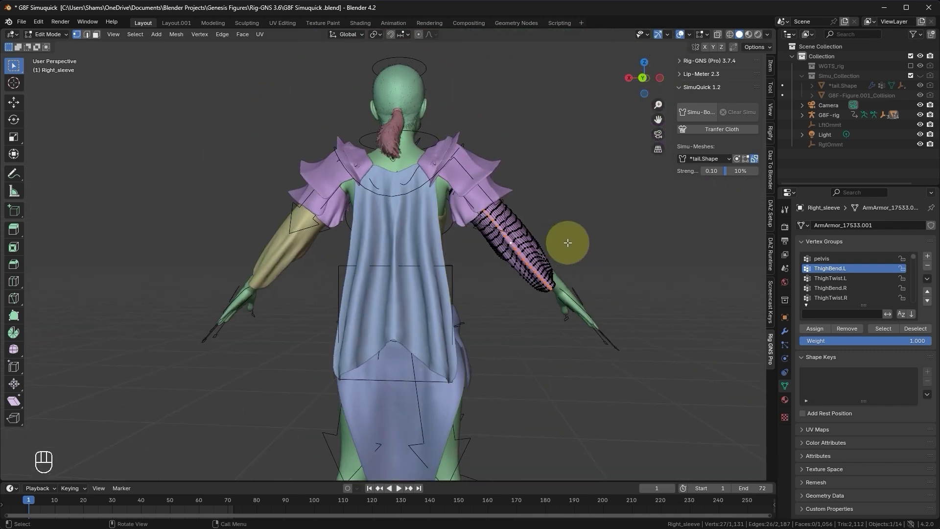
pyautogui.press('KP_1')
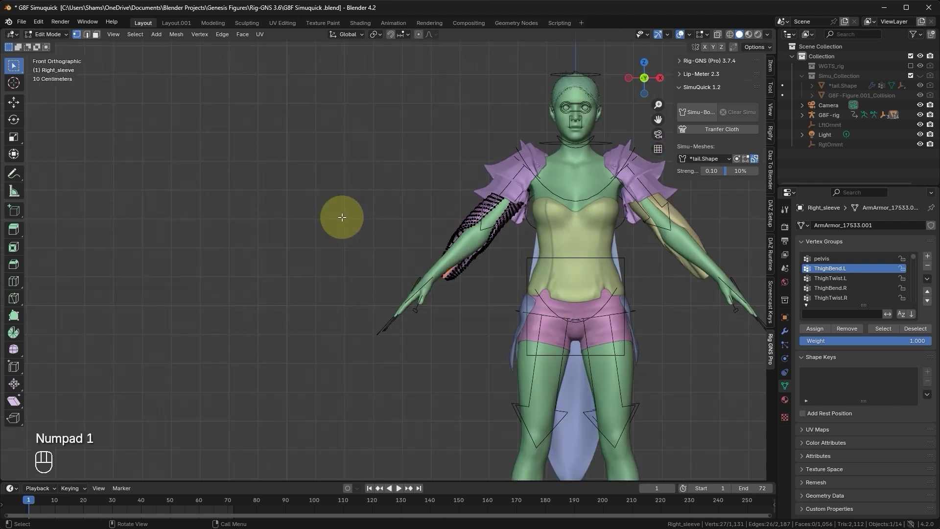
pyautogui.press('ctrl+KP_1')
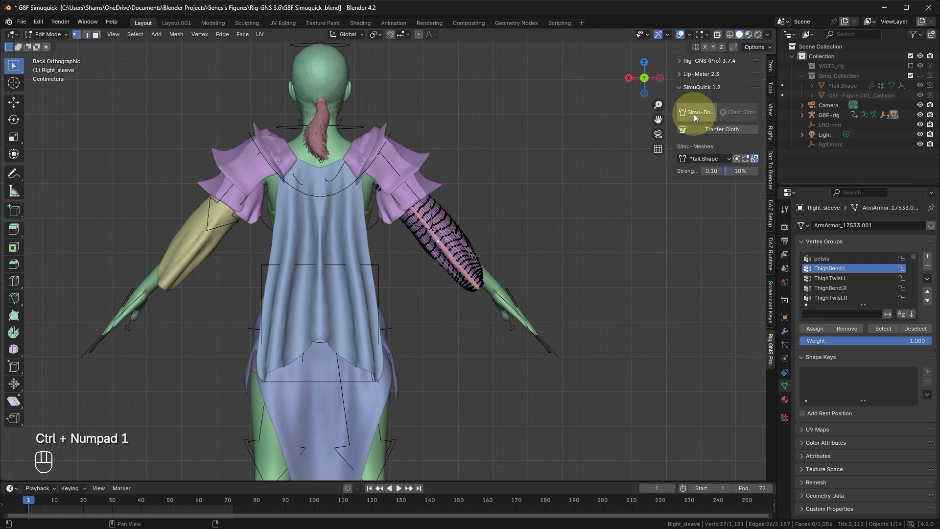
pyautogui.moveTo(704, 116); pyautogui.dragTo(686, 159)
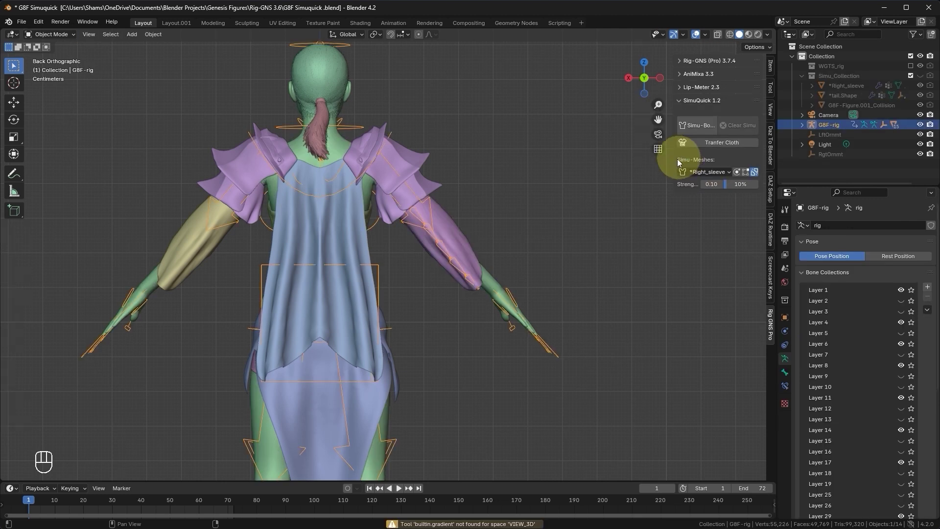
# - Select an edge loop along Left_sleeve and create SimuQuick bones (count 7, parent ShldrBend.L)
pyautogui.click(179, 257)
pyautogui.press('Tab')
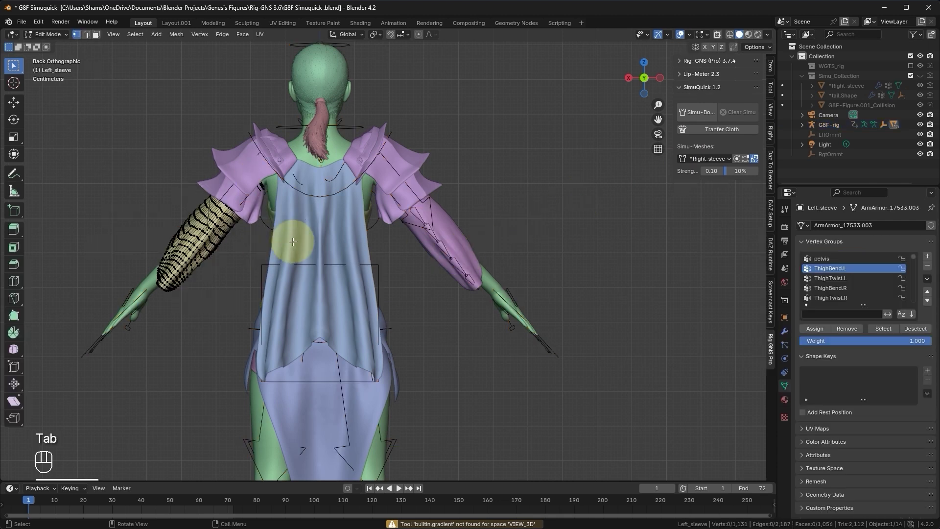
pyautogui.doubleClick(203, 234)
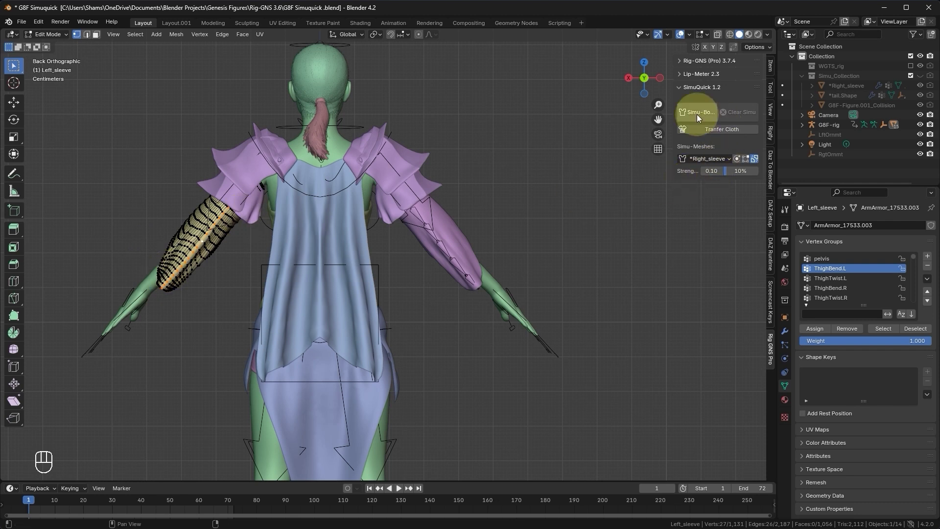
pyautogui.moveTo(701, 118); pyautogui.dragTo(685, 163)
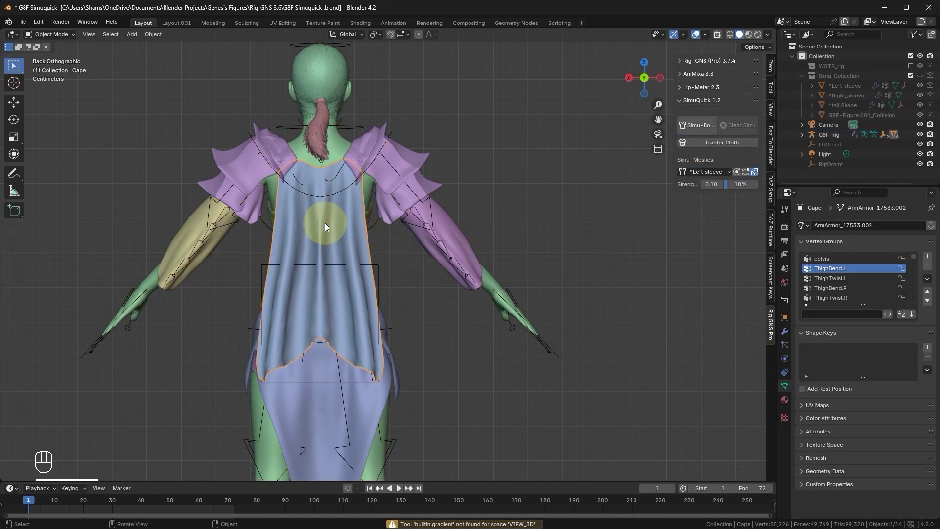
# - Create SimuQuick simulation bones from the cape's central vertex column, parented to chestUpper
pyautogui.press('Tab')
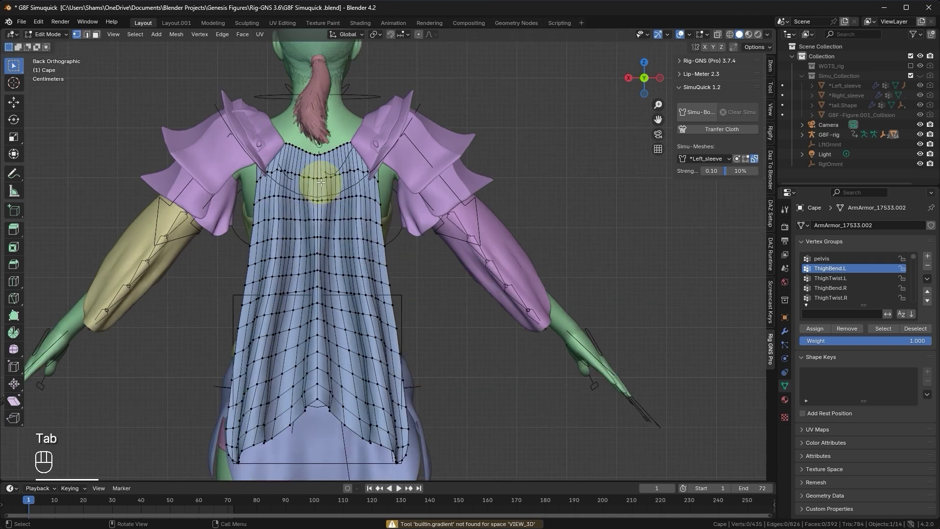
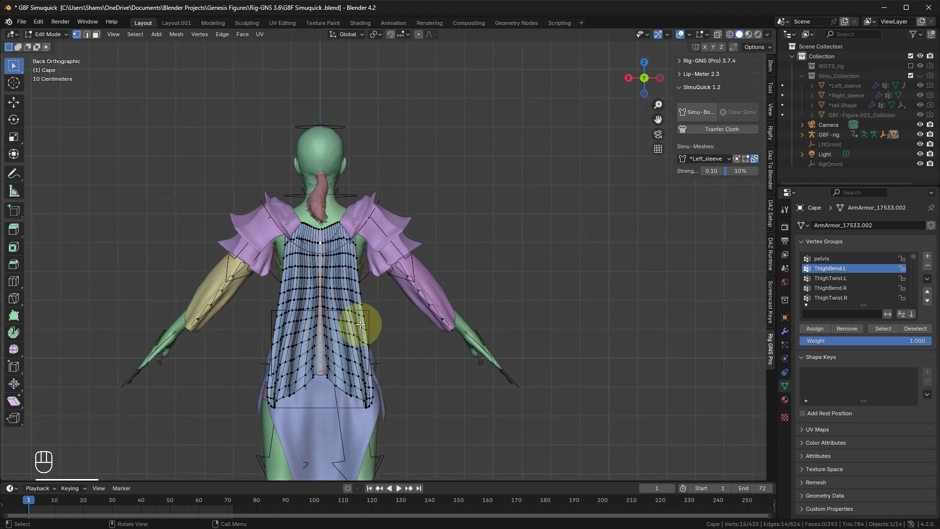
pyautogui.moveTo(697, 116); pyautogui.dragTo(673, 160)
pyautogui.click(553, 162)
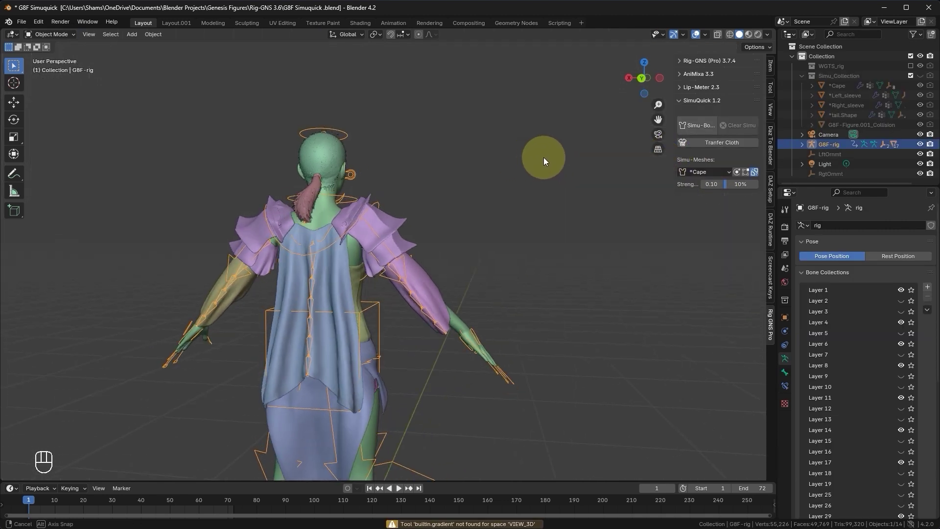
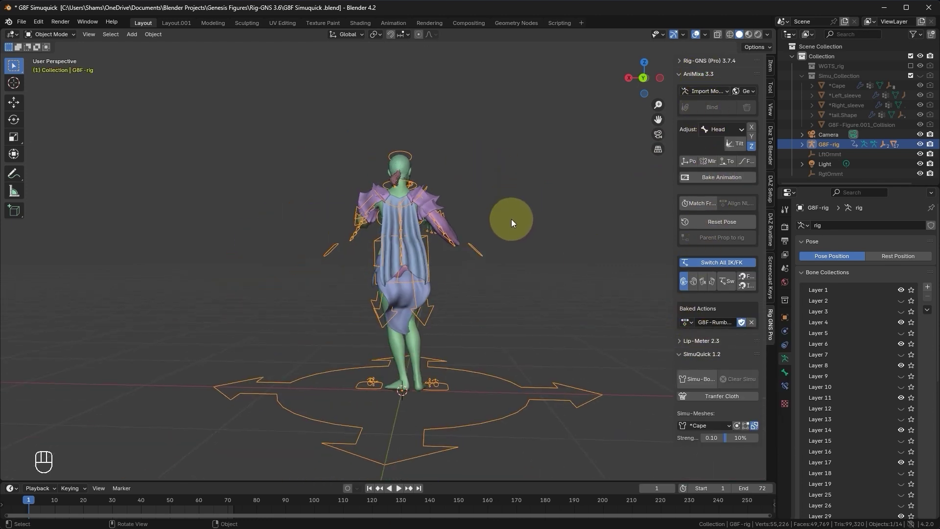
# - Play the Rumba dance, pause, and step through frames to inspect sleeve and cape deformation
pyautogui.press('space')
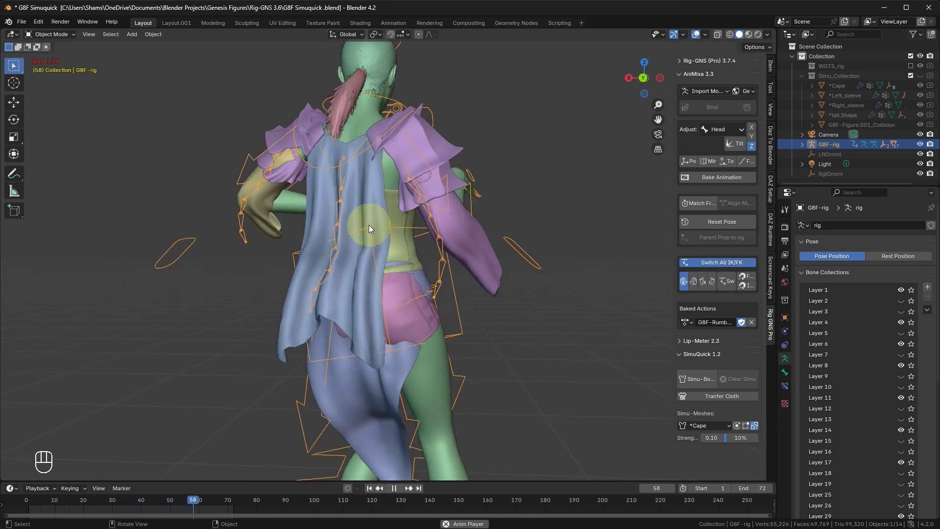
pyautogui.click(393, 218)
pyautogui.press('space')
pyautogui.press('Right')
pyautogui.press('Right')
pyautogui.press('Right')
pyautogui.press('Left')
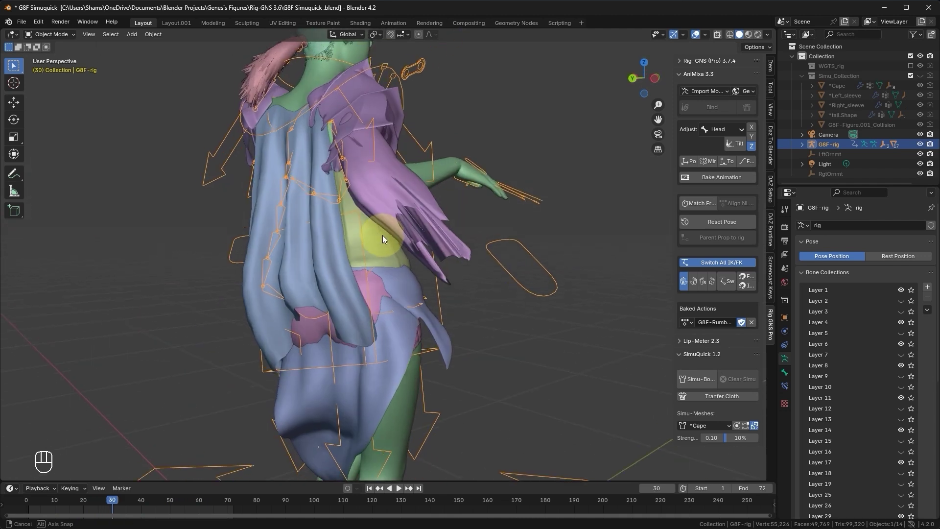
# - Remove Right_sleeve's ForearmTwist.R and ForearmBend.R vertex groups in weight paint, then inspect in object mode
pyautogui.click(412, 225)
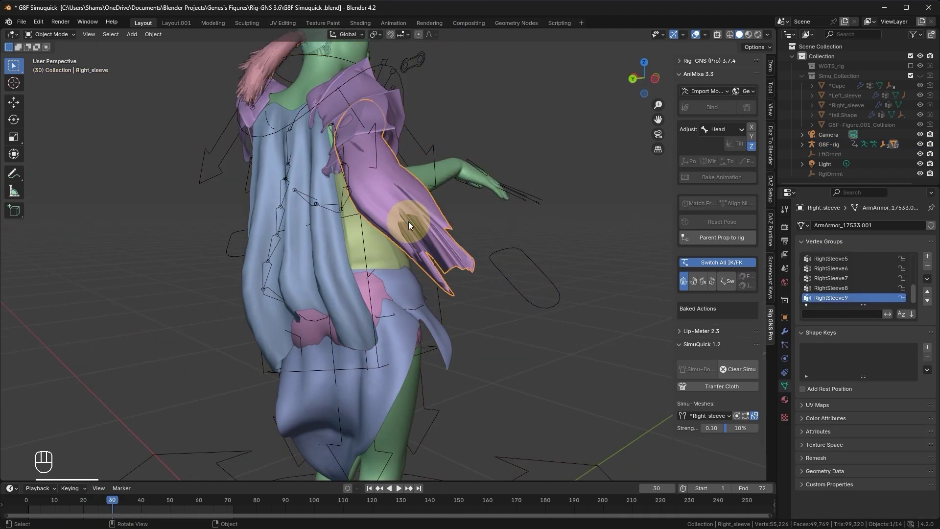
pyautogui.press('Tab')
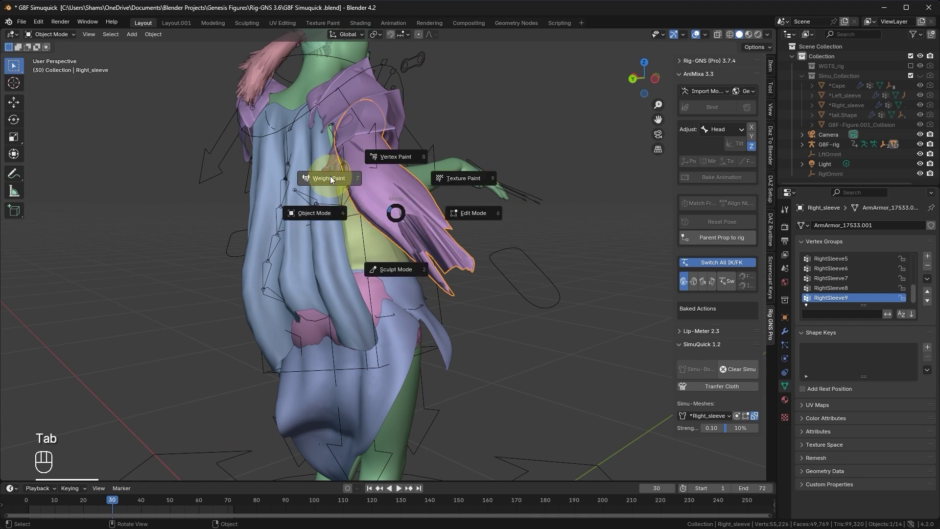
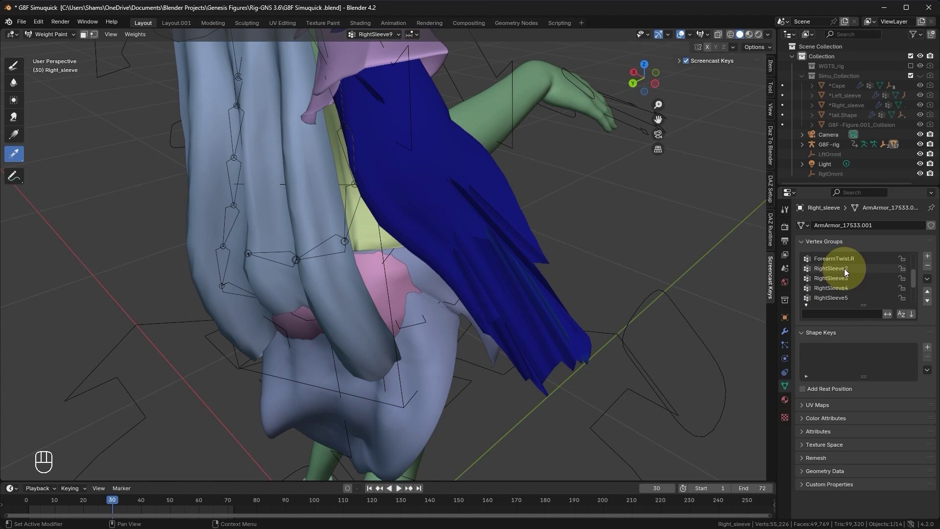
pyautogui.click(853, 264)
pyautogui.click(932, 268)
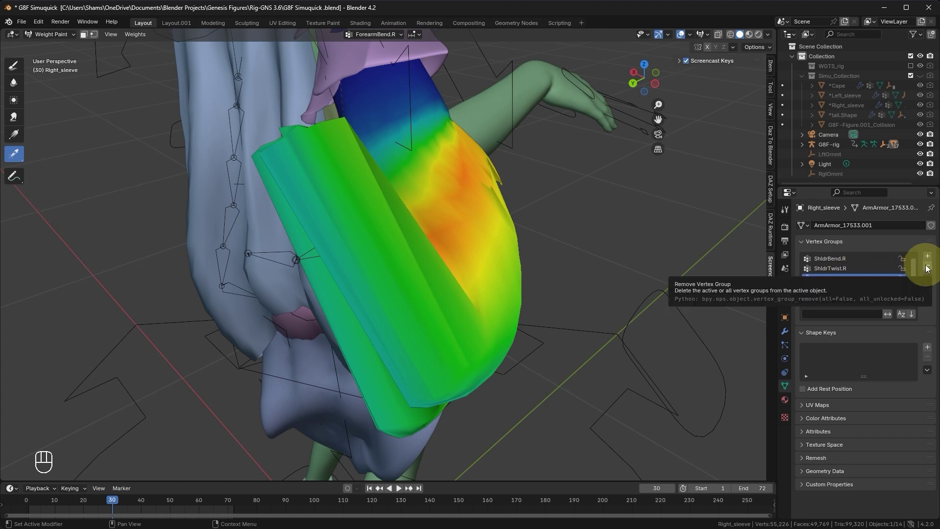
pyautogui.click(931, 268)
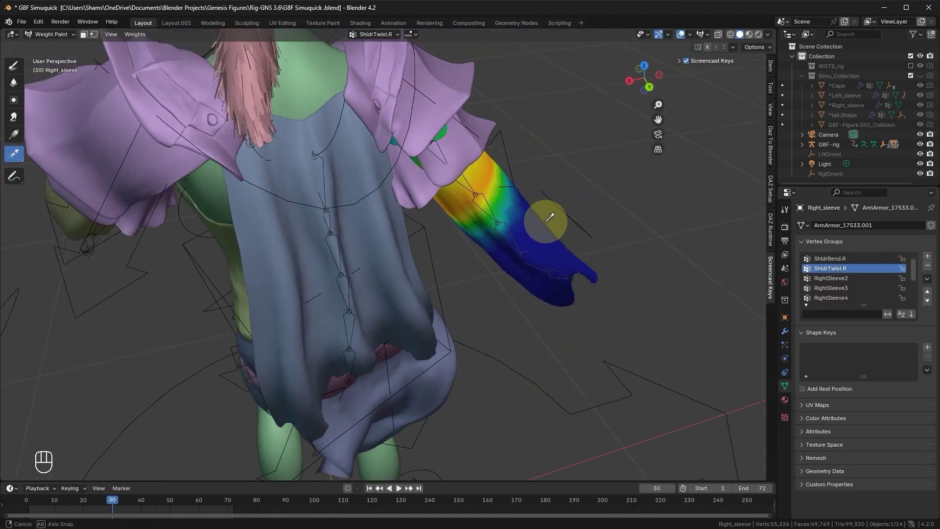
pyautogui.press('Tab')
pyautogui.moveTo(393, 234); pyautogui.dragTo(424, 228)
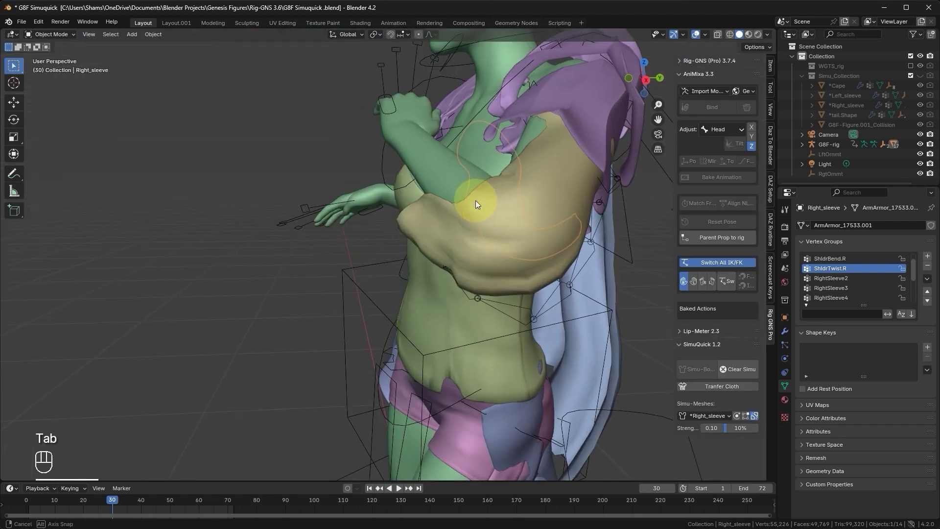
# - Remove Left_sleeve's ForearmTwist.L and ForearmBend.L vertex groups
pyautogui.click(429, 279)
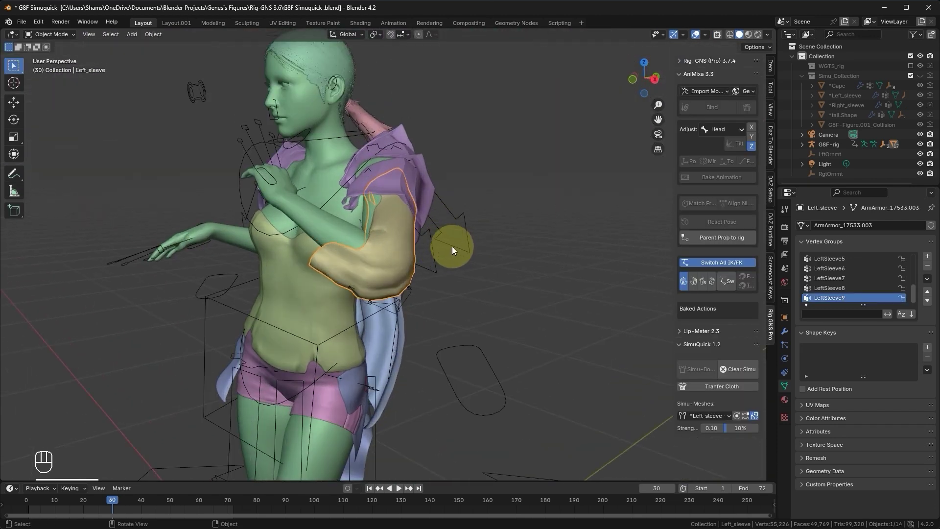
pyautogui.press('Right')
pyautogui.press('Right')
pyautogui.press('Right')
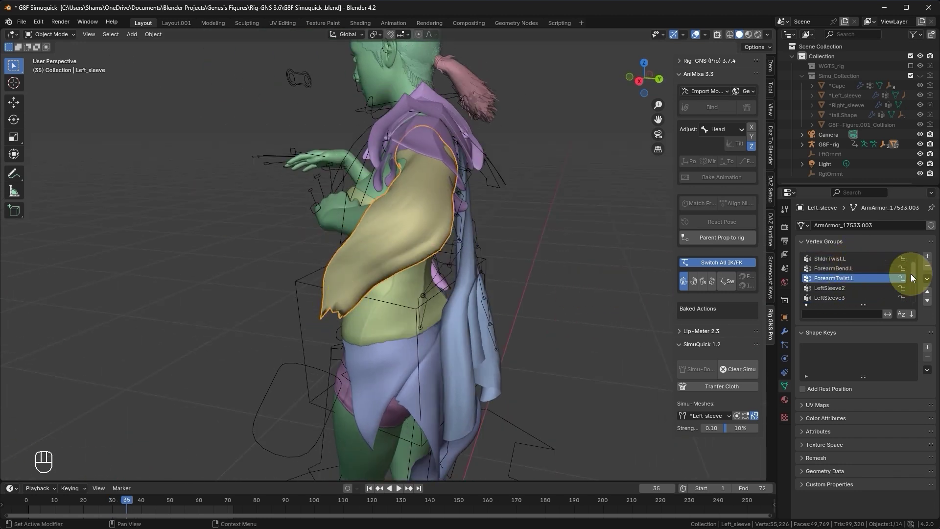
pyautogui.click(929, 267)
pyautogui.click(928, 267)
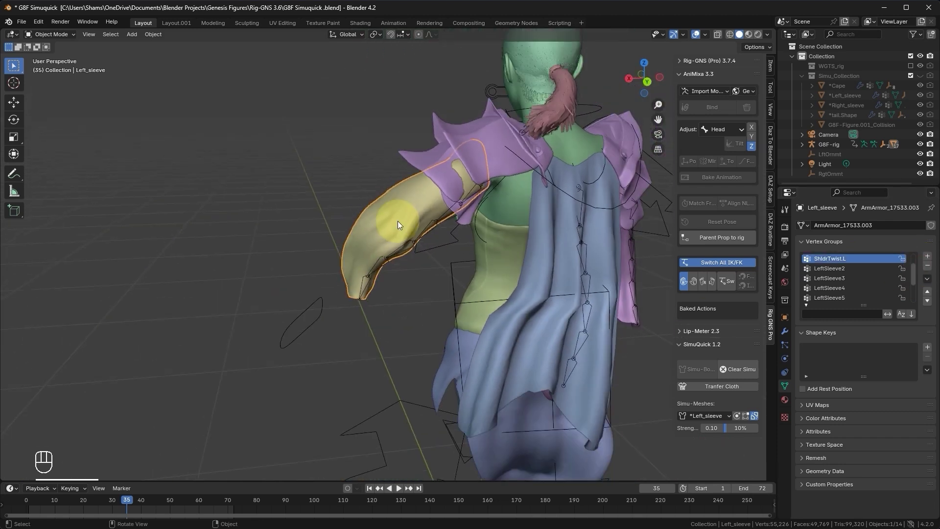
# - Replay the dance briefly to check the left sleeve follows the arm
pyautogui.press('space')
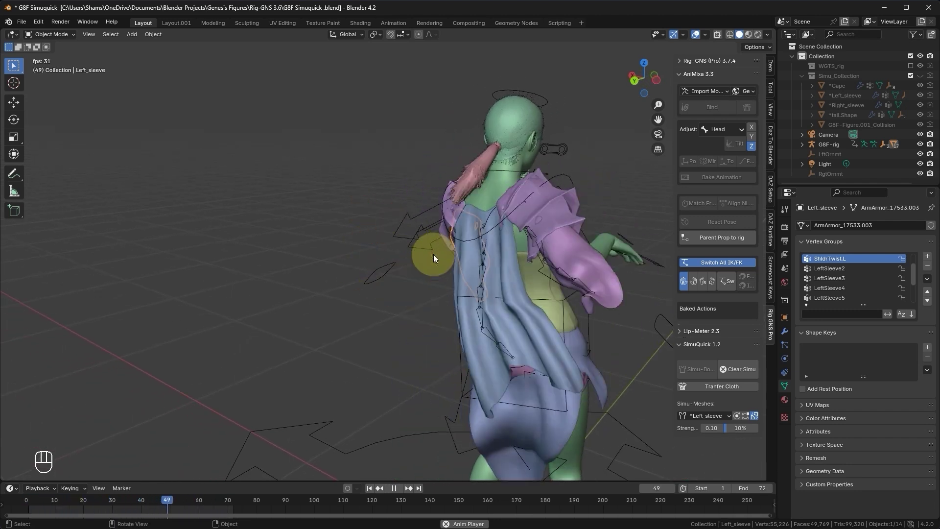
pyautogui.press('space')
# - Delete the cape's ShldrBend.R and ShldrBend.L vertex groups in weight paint
pyautogui.click(486, 296)
pyautogui.press('Tab')
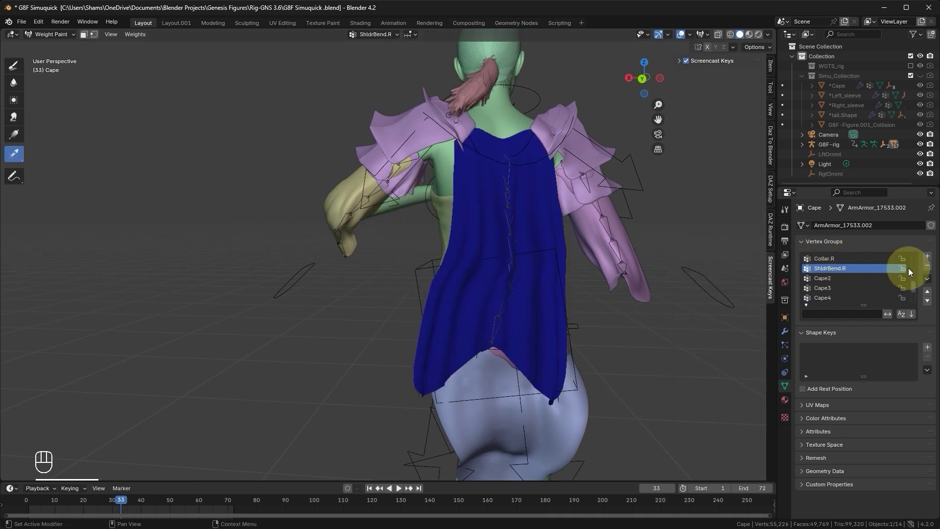
pyautogui.click(932, 269)
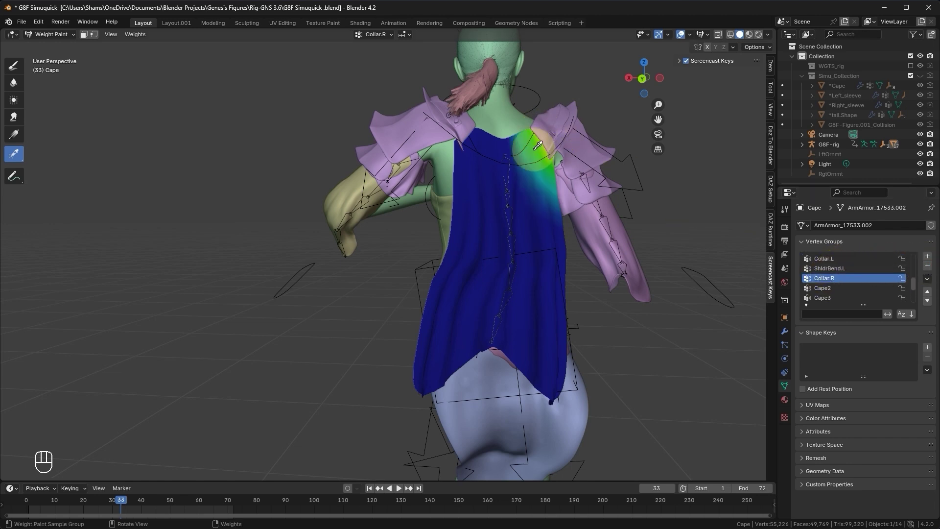
pyautogui.click(867, 268)
pyautogui.click(929, 269)
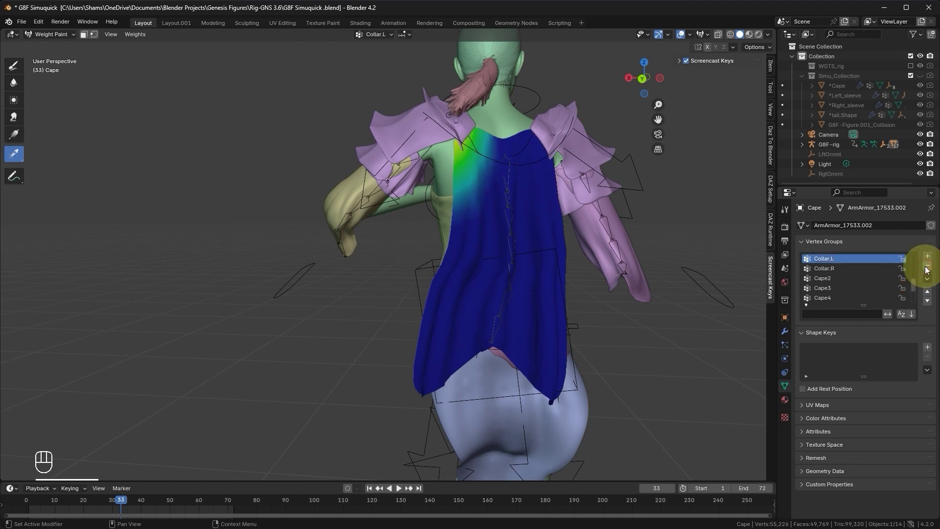
# - Delete the cape's chestLower, abdomenUpper and ThighTwist.L groups, leaving pelvis selected
pyautogui.click(844, 274)
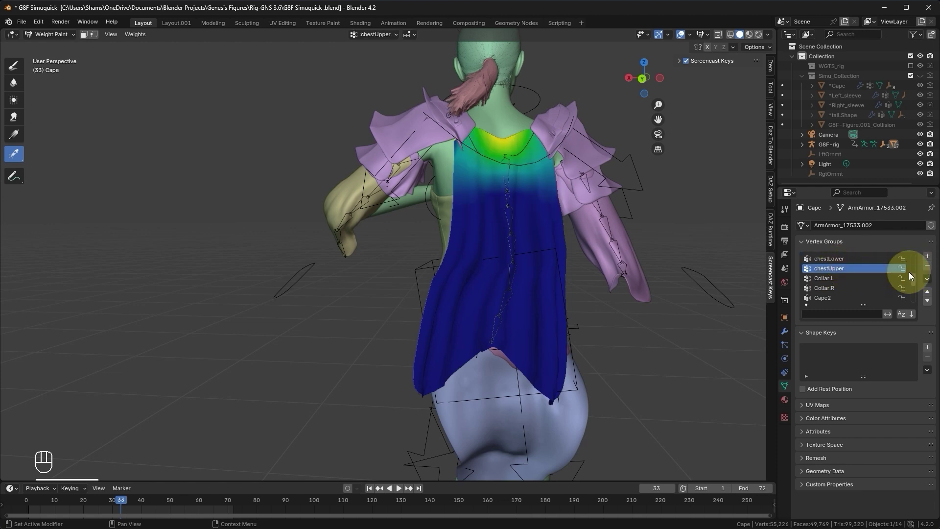
pyautogui.click(850, 272)
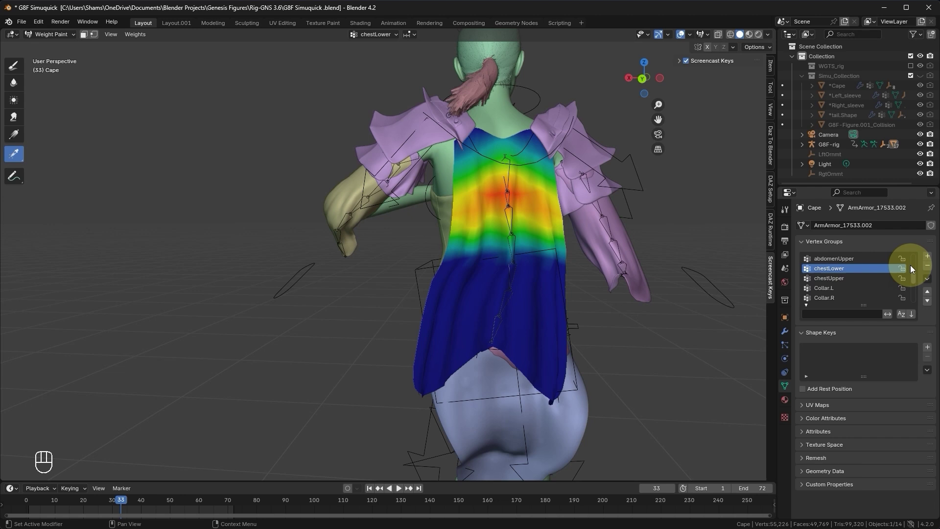
pyautogui.click(931, 269)
pyautogui.click(931, 268)
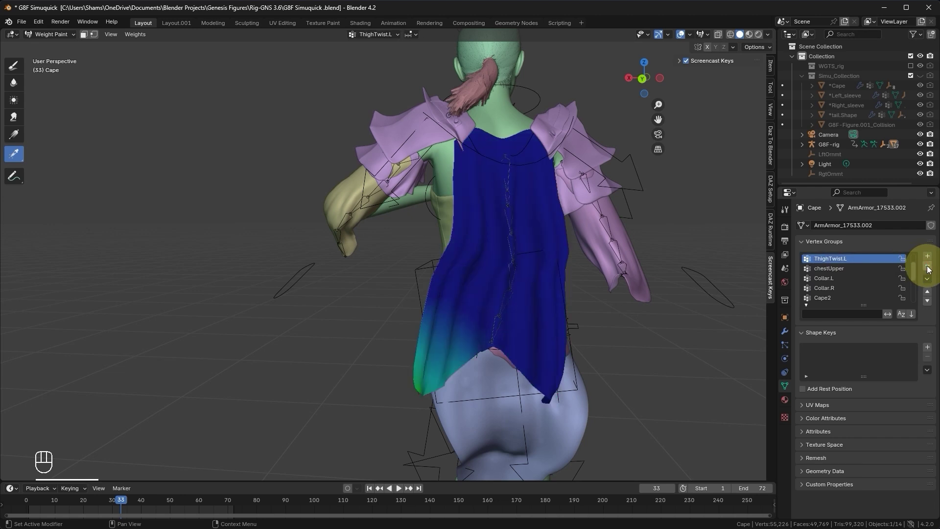
pyautogui.click(930, 269)
pyautogui.click(931, 269)
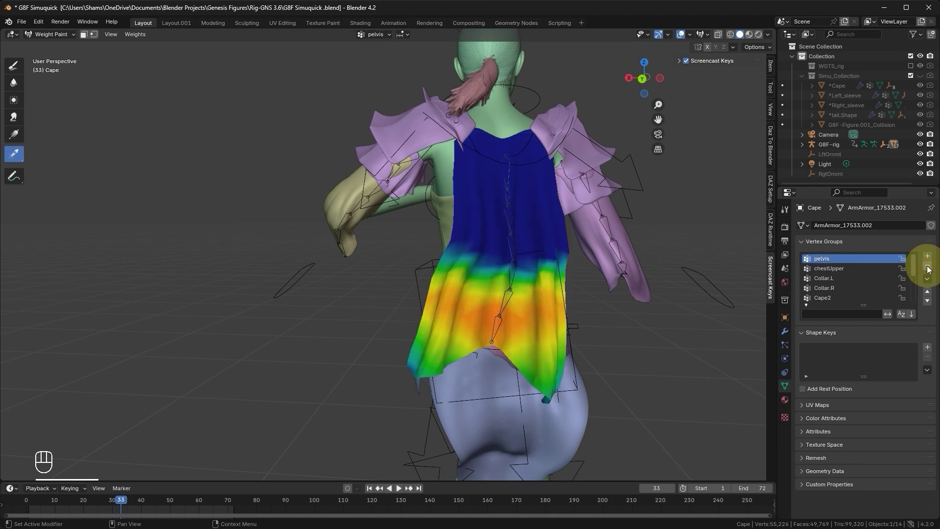